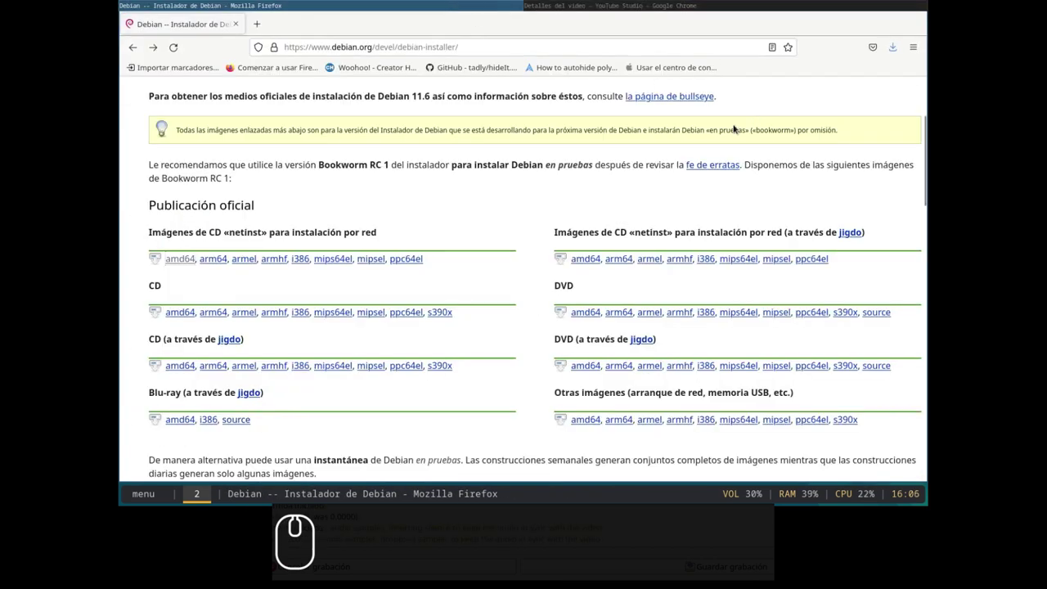
Switch from Firefox over to the Virtual Machine Manager window
{"action": "key", "text": "alt+super+r"}
{"action": "key", "text": "Down"}
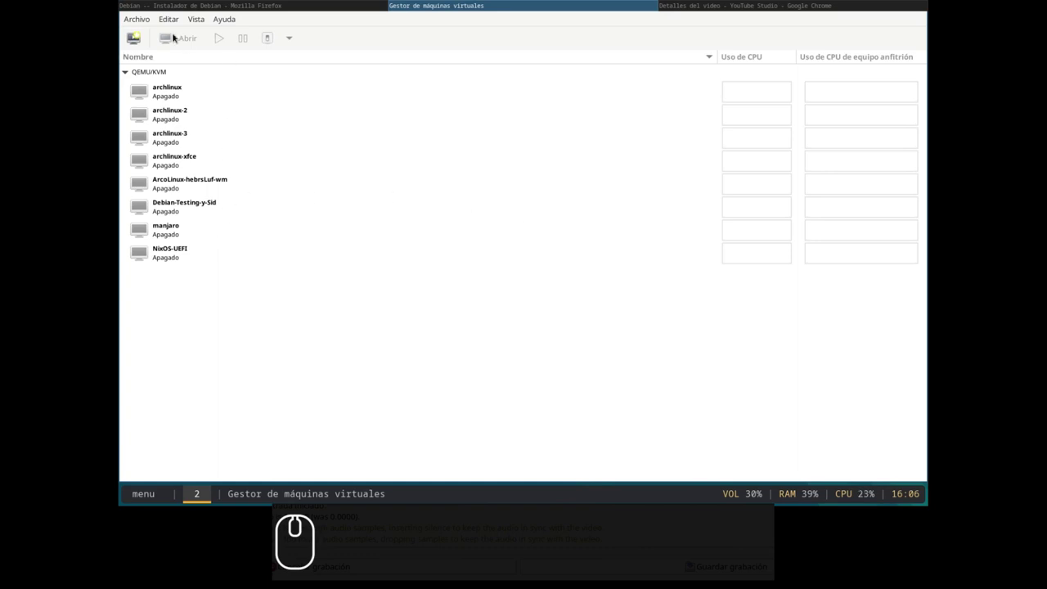
Start a new VM from local install media using debian-bookworm-DI-rc1-amd64-netinst.iso from Descargas
{"action": "left_click", "coordinate": [131, 40]}
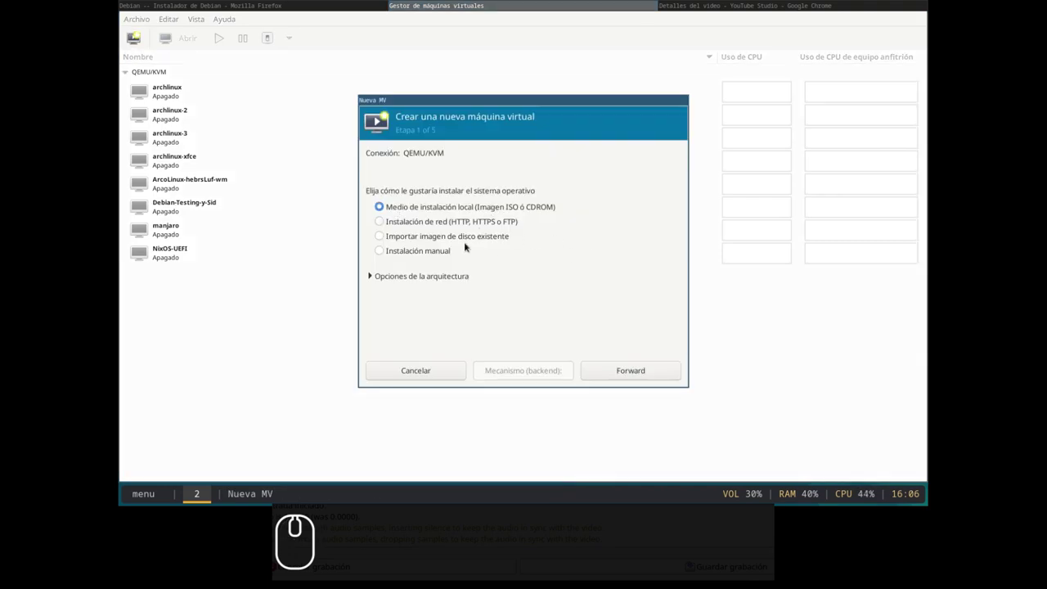
{"action": "left_click", "coordinate": [637, 373]}
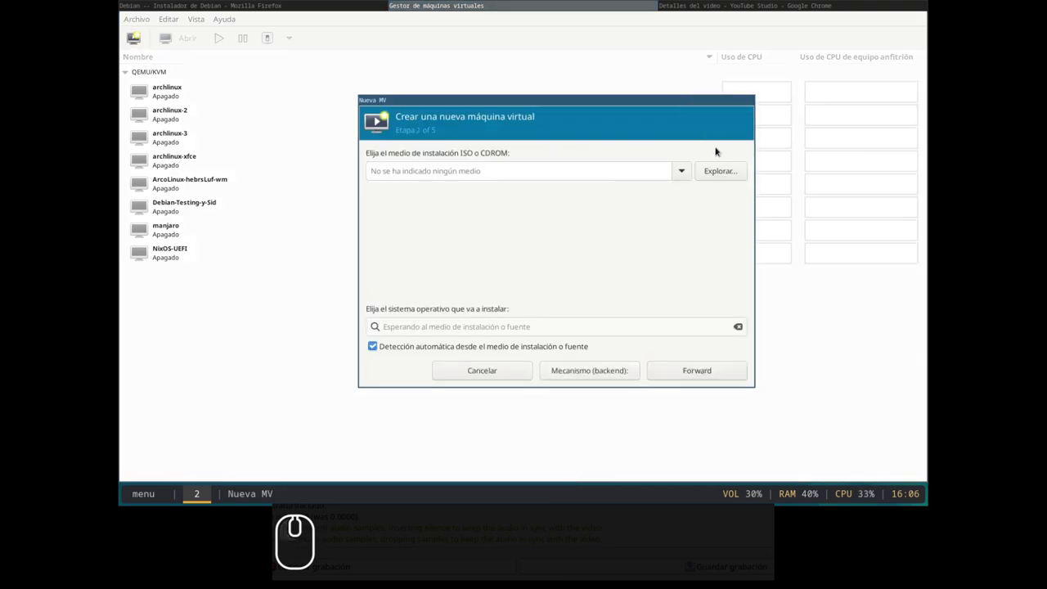
{"action": "left_click", "coordinate": [713, 176]}
{"action": "left_click", "coordinate": [341, 154]}
{"action": "scroll", "scroll_direction": "down", "scroll_amount": 3}
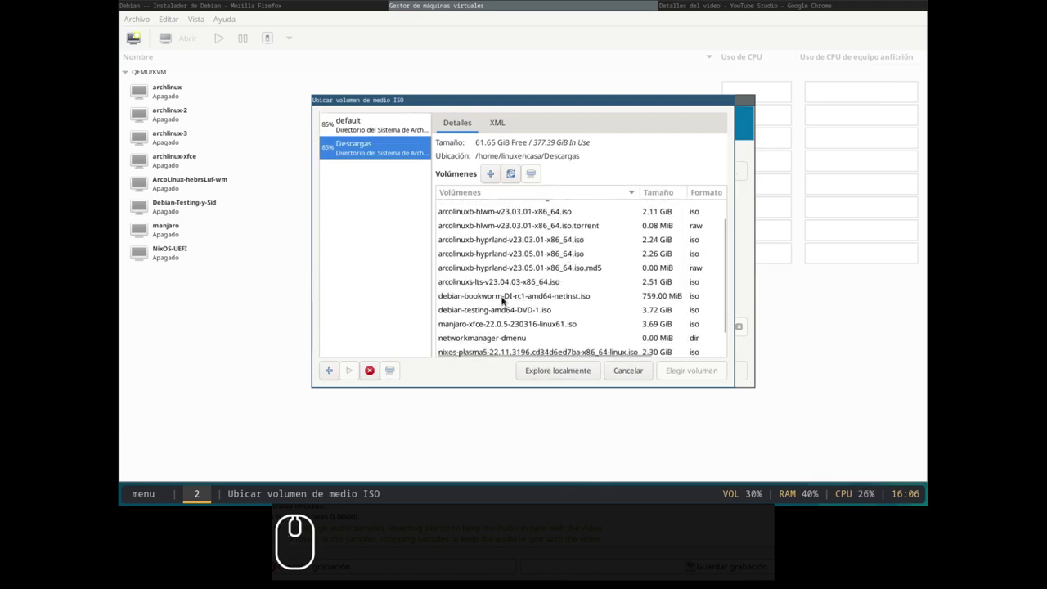
{"action": "left_click", "coordinate": [505, 299]}
{"action": "left_click", "coordinate": [687, 374]}
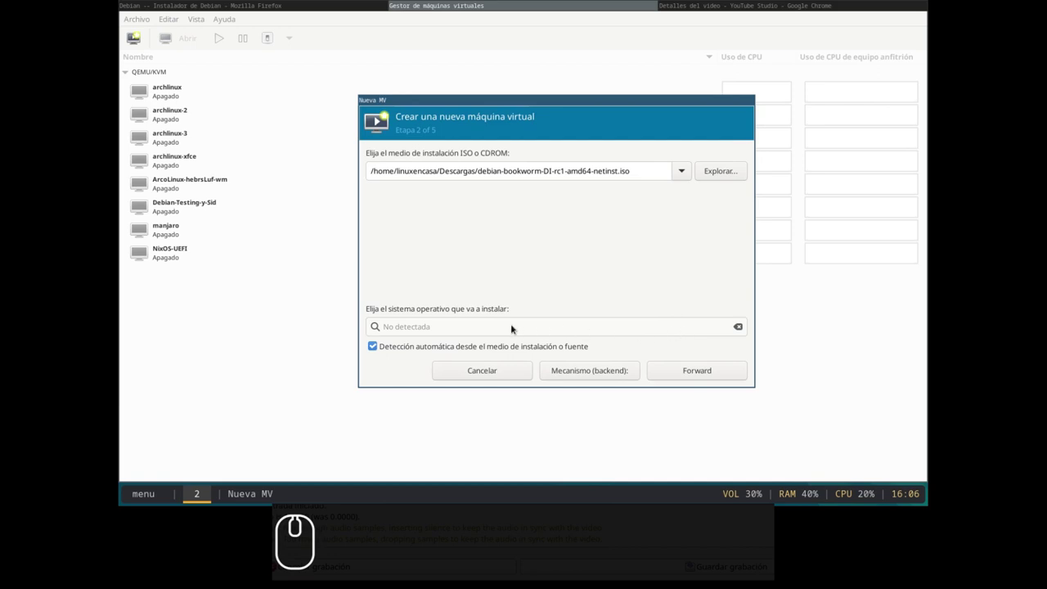
Choose Debian testing as the guest operating system
{"action": "left_click", "coordinate": [513, 327]}
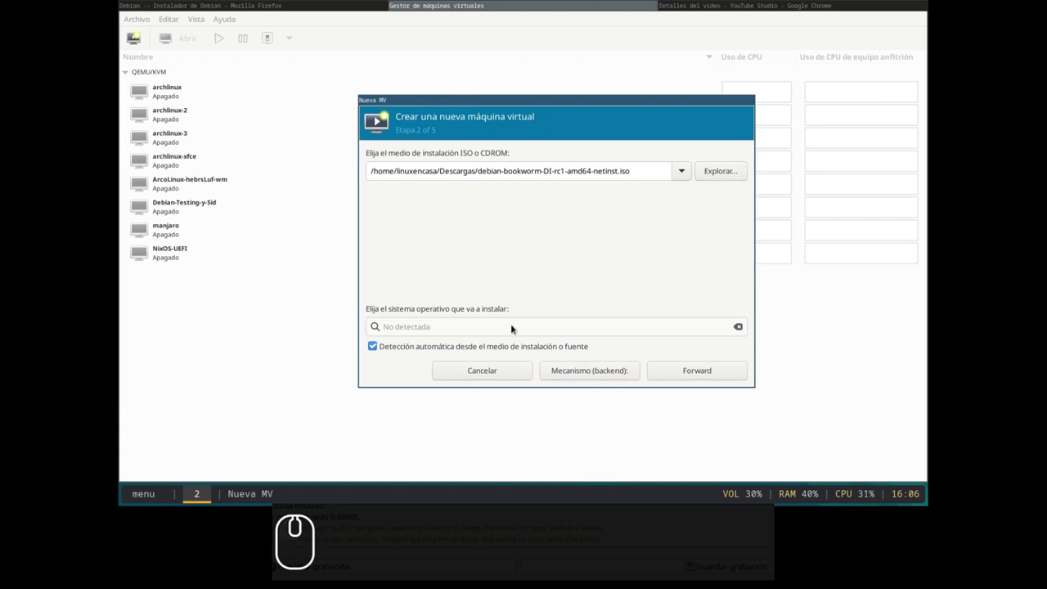
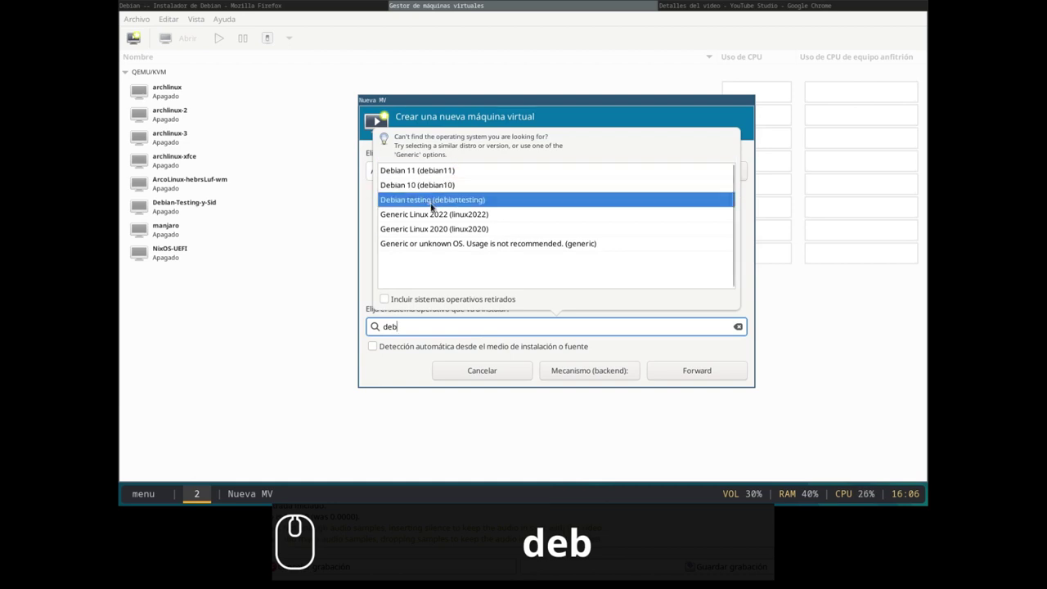
{"action": "left_click", "coordinate": [436, 201]}
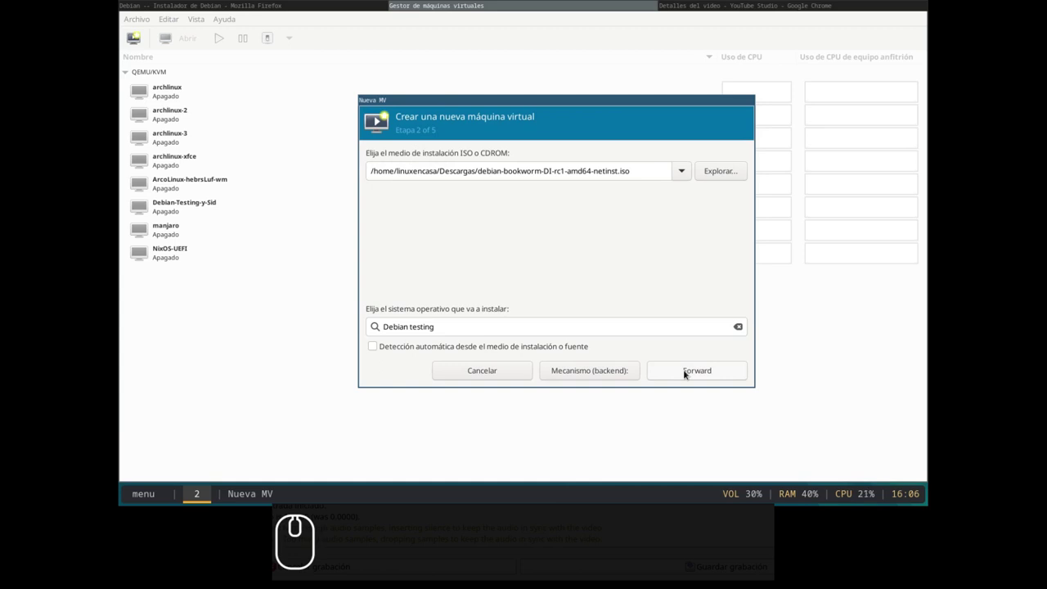
Keep 2048 MiB, 2 CPUs and a 20 GiB disk, then enable customization before install
{"action": "left_click", "coordinate": [685, 373]}
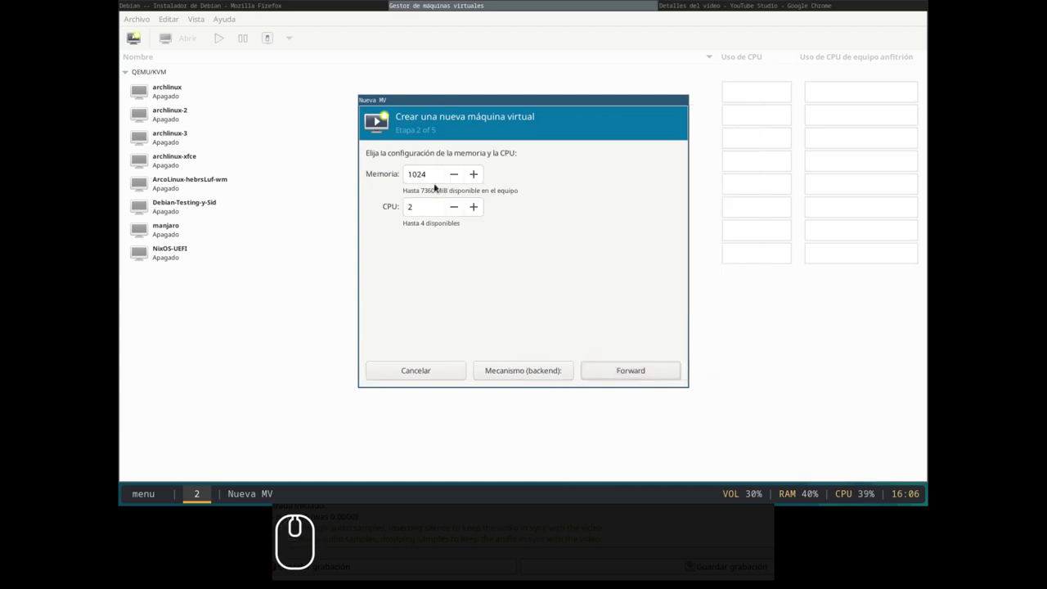
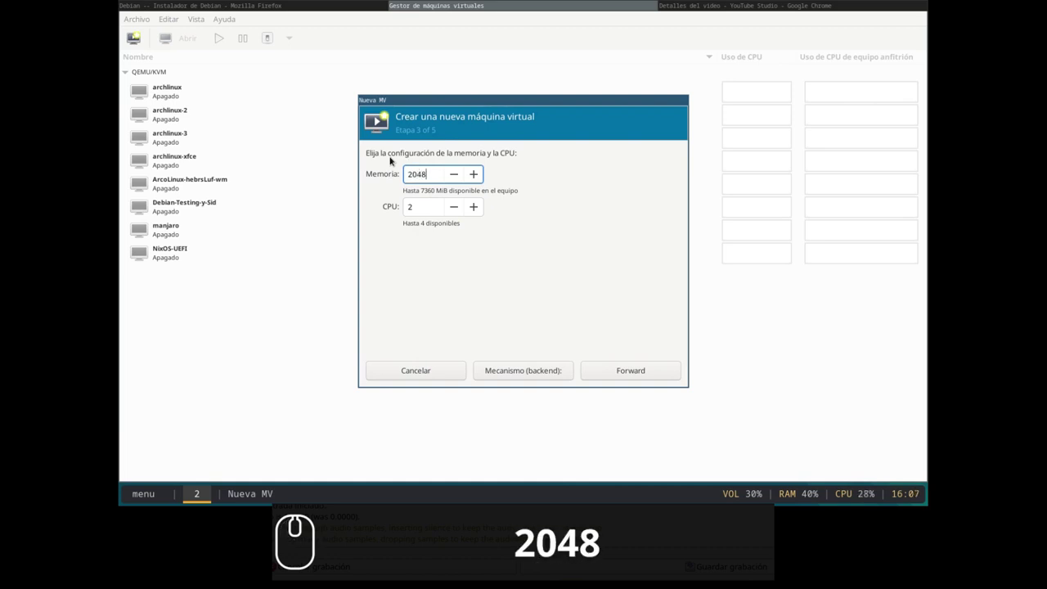
{"action": "left_click", "coordinate": [617, 370]}
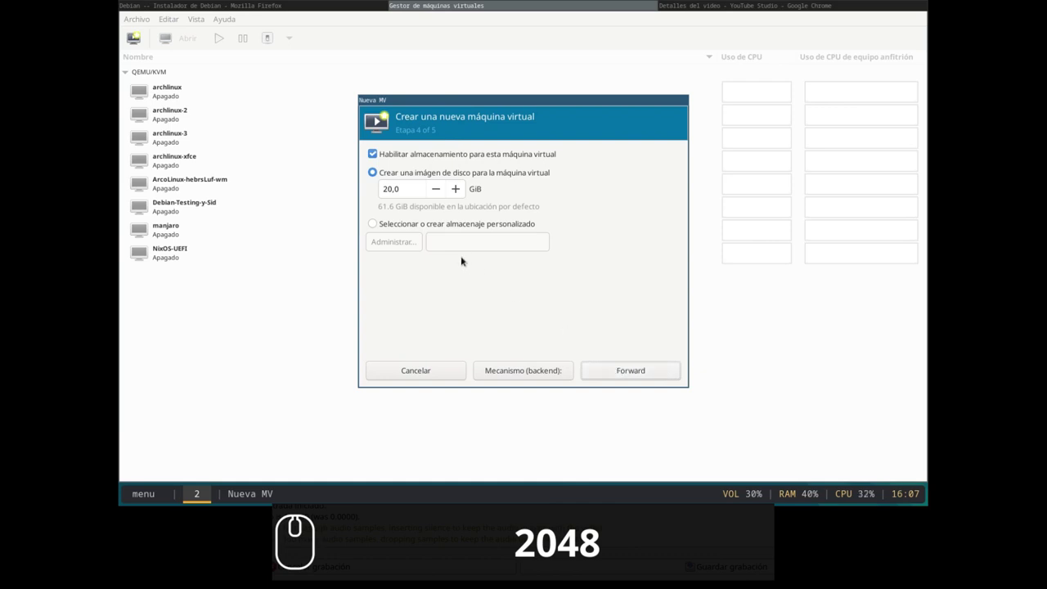
{"action": "left_click_drag", "start_coordinate": [618, 370], "coordinate": [494, 274]}
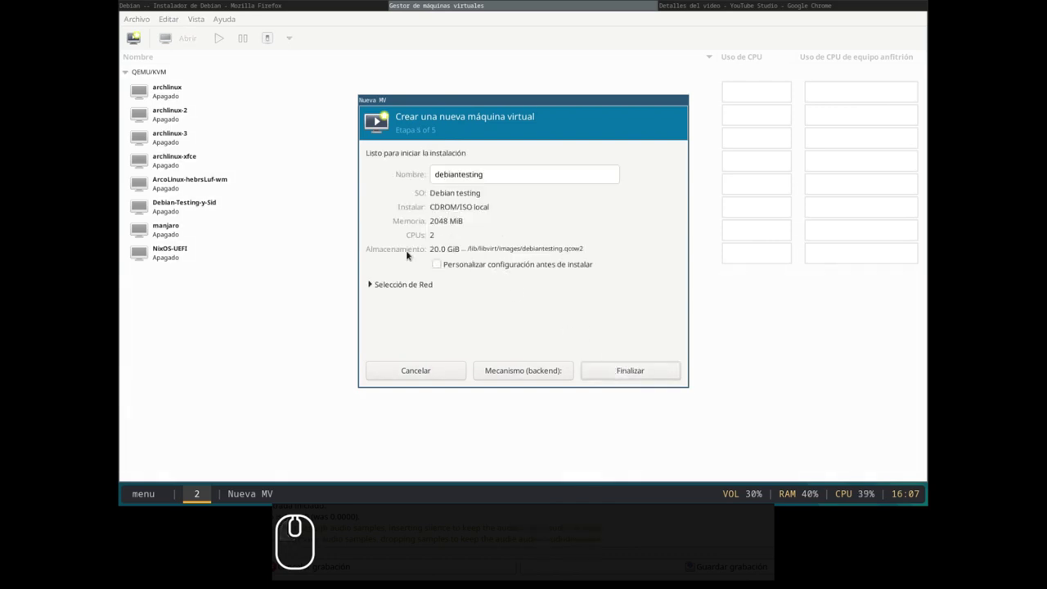
{"action": "left_click_drag", "start_coordinate": [435, 268], "coordinate": [483, 213]}
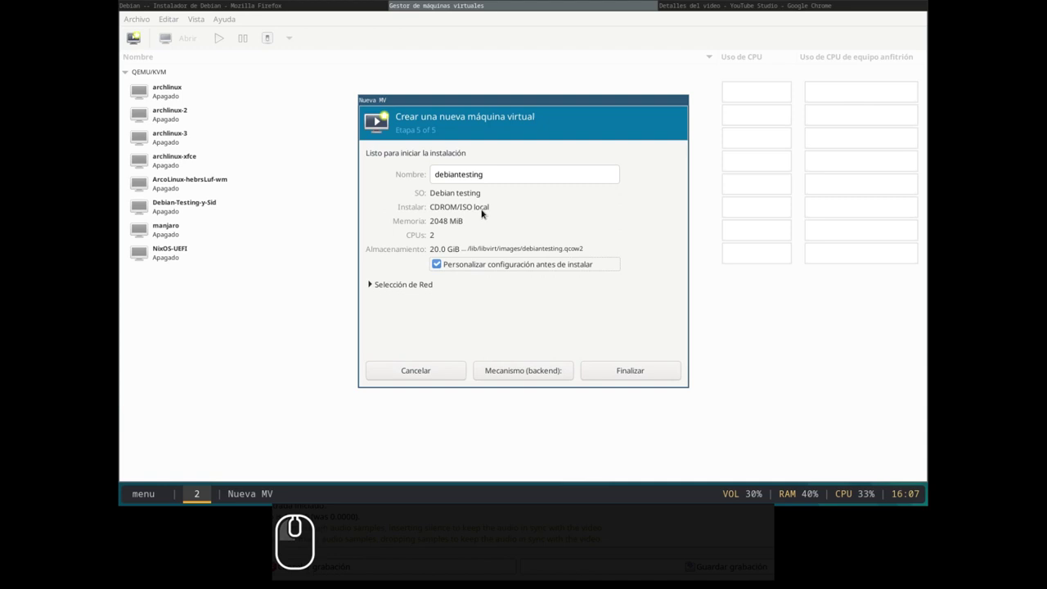
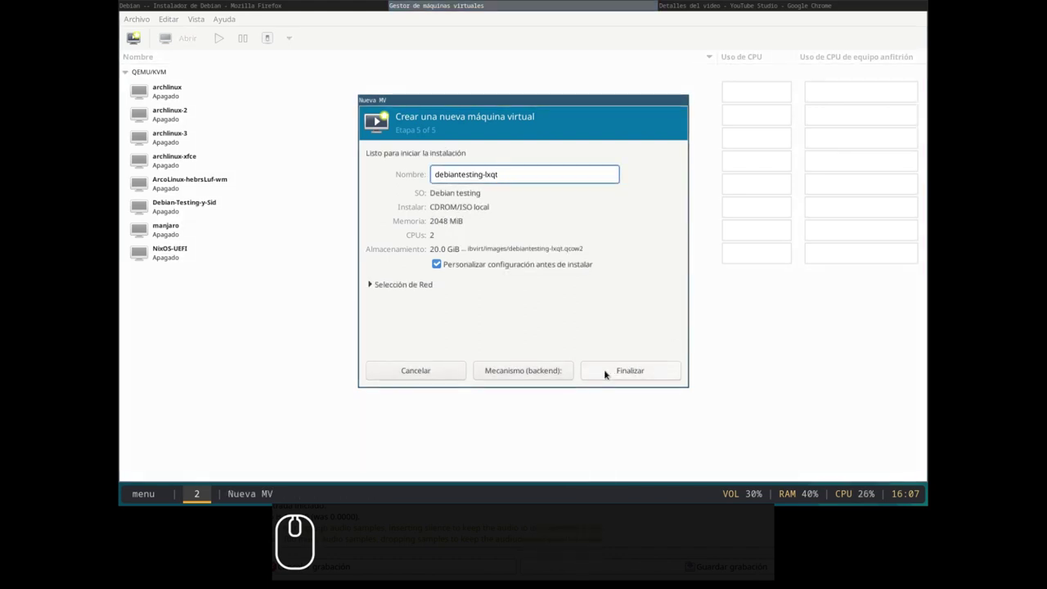
Finish the wizard, set firmware to UEFI x86_64 OVMF_CODE_4M.fd, apply and begin installation
{"action": "left_click", "coordinate": [606, 373]}
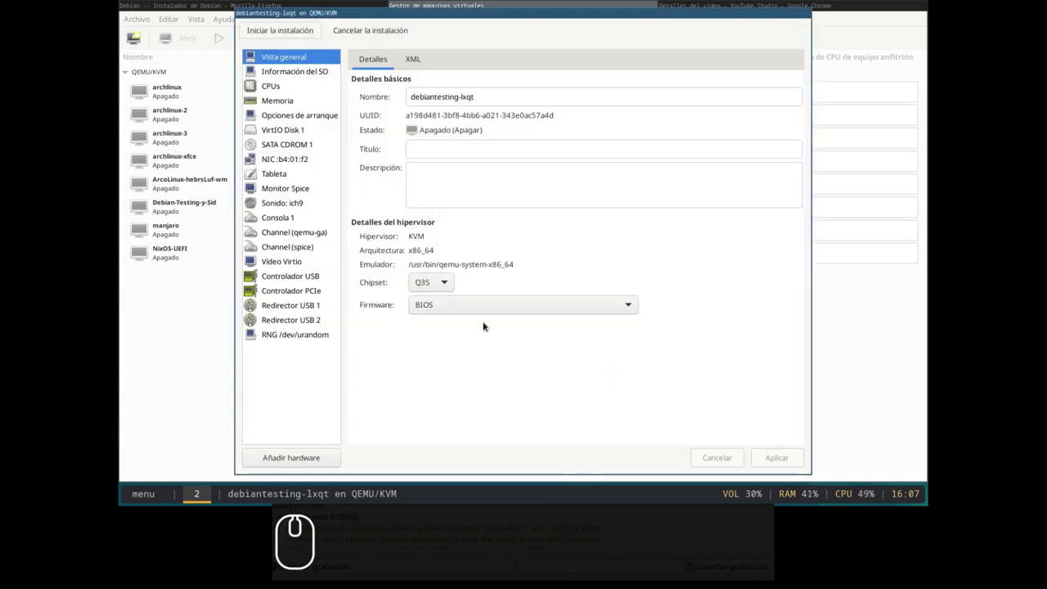
{"action": "left_click", "coordinate": [484, 309]}
{"action": "left_click", "coordinate": [481, 384]}
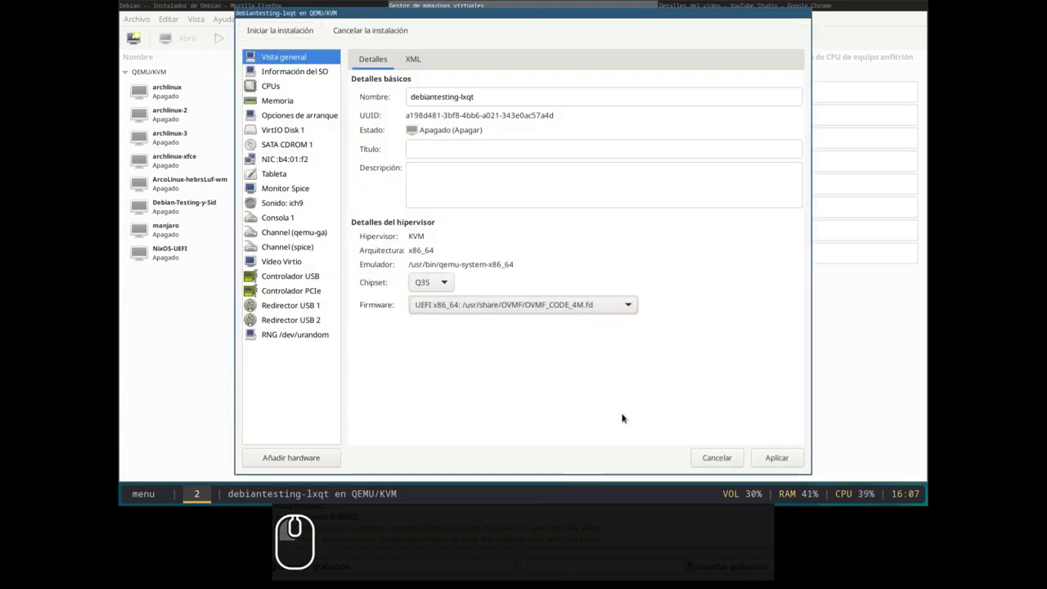
{"action": "left_click", "coordinate": [780, 464]}
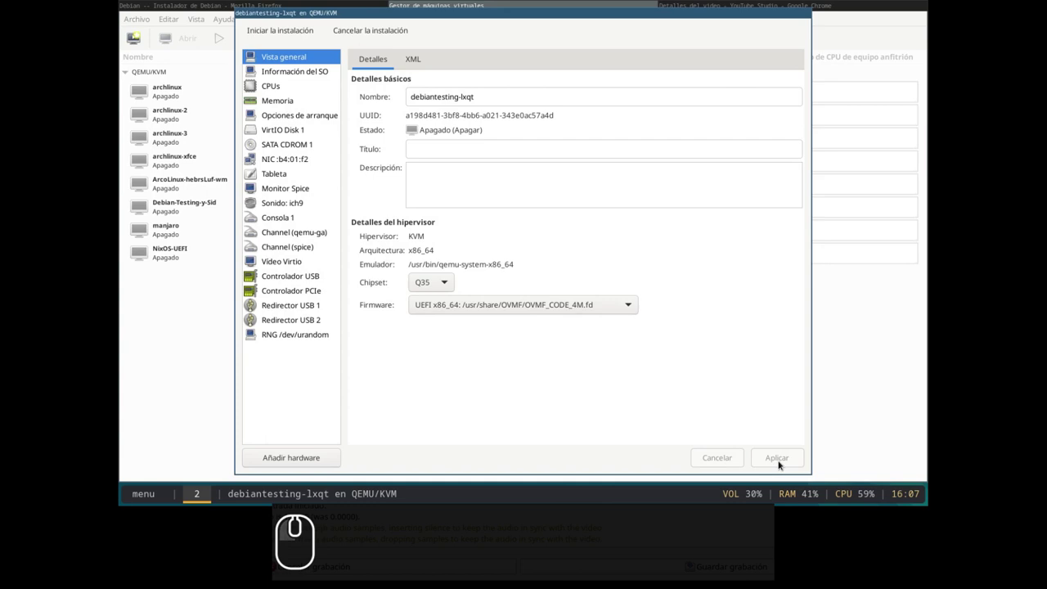
{"action": "left_click", "coordinate": [268, 33]}
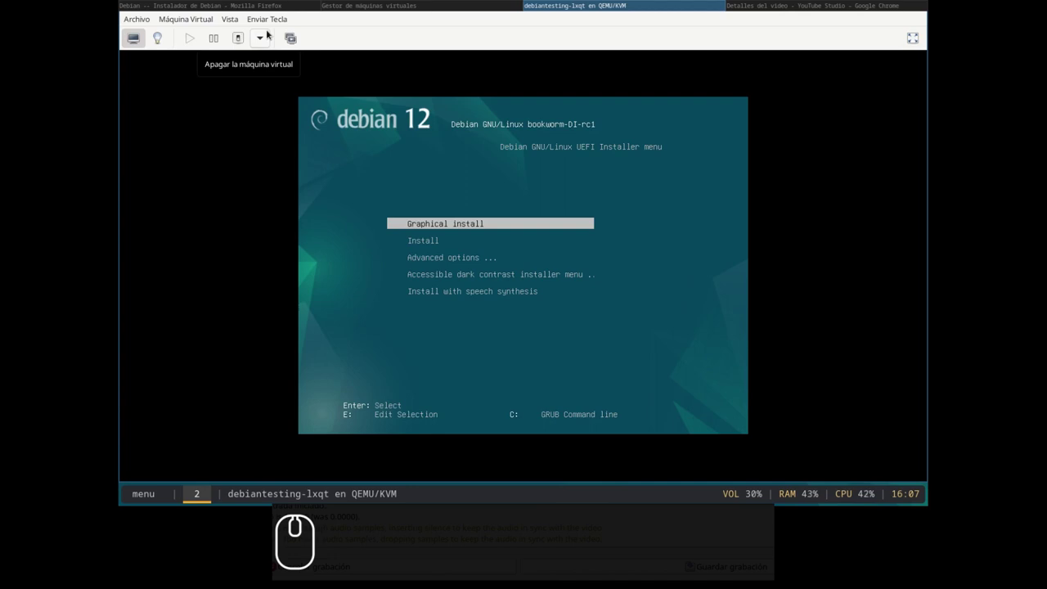
Launch Graphical install from the boot menu and show the console full screen
{"action": "key", "text": "Return"}
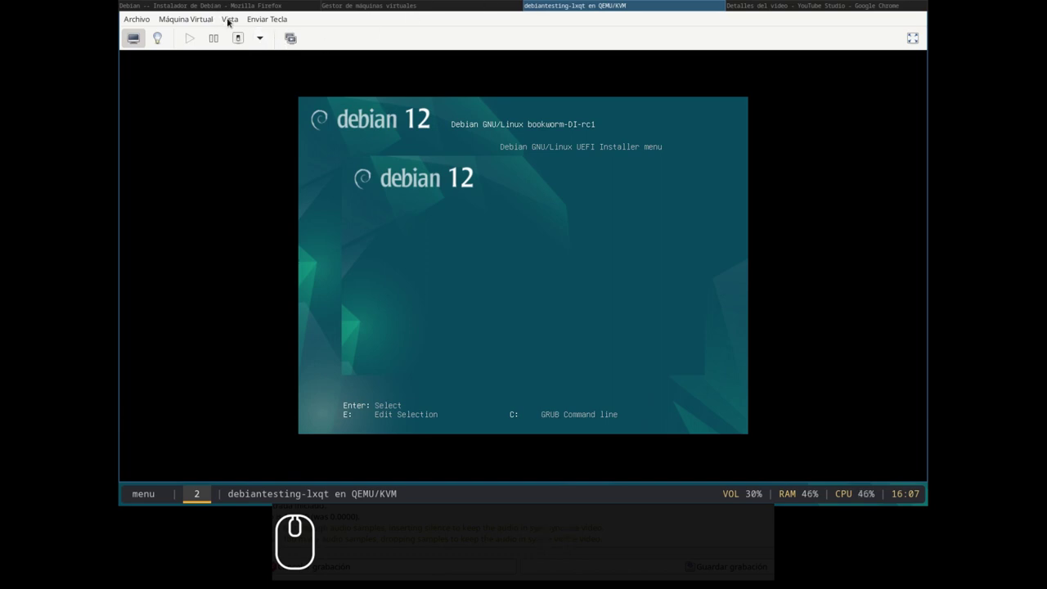
{"action": "left_click", "coordinate": [230, 21]}
{"action": "left_click", "coordinate": [238, 85]}
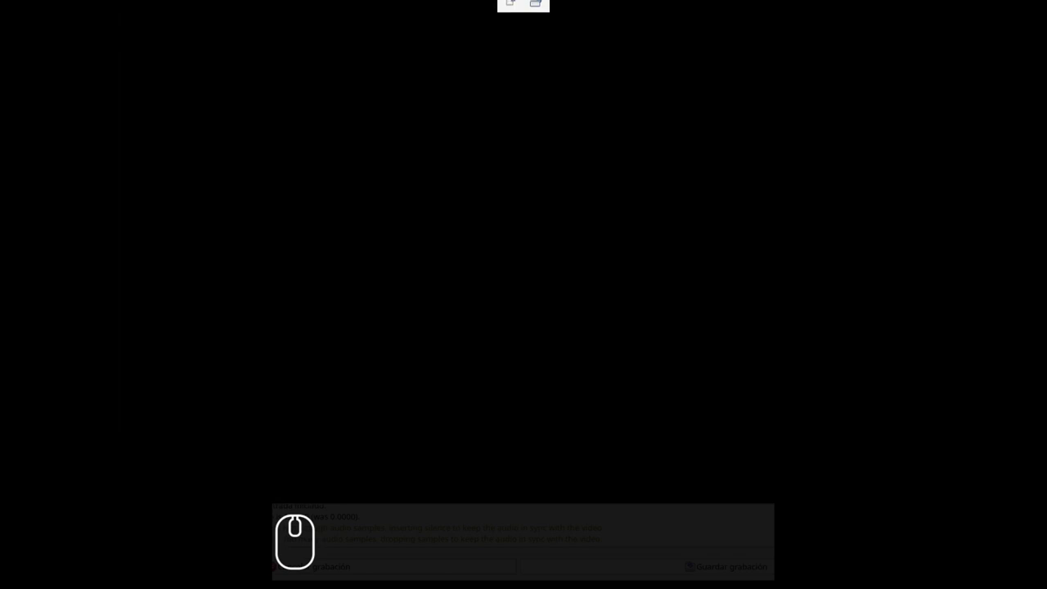
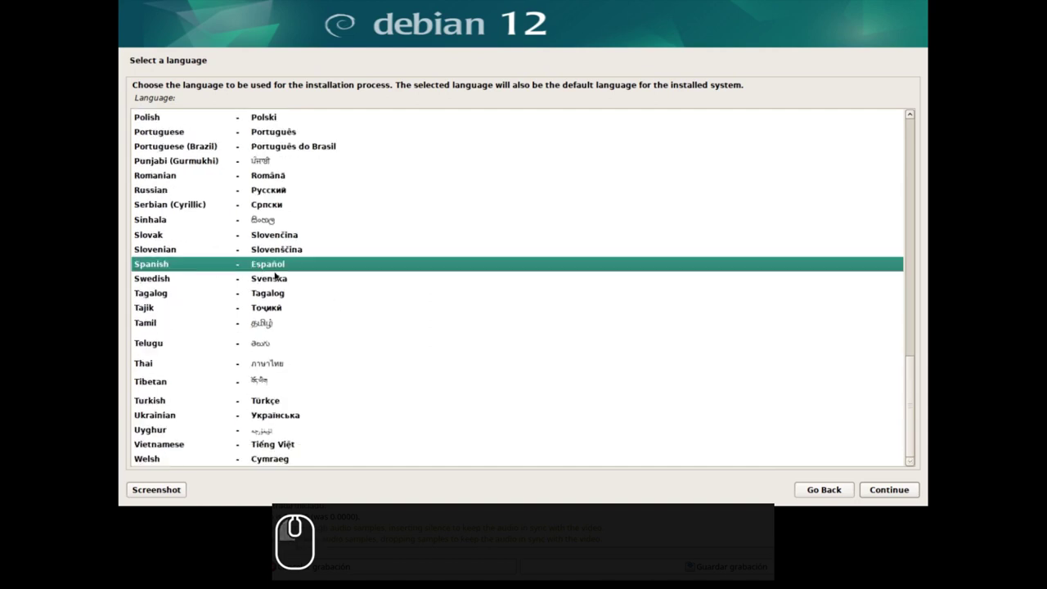
Confirm Spanish language, Colombia location and the Spanish keyboard map
{"action": "left_click", "coordinate": [882, 493]}
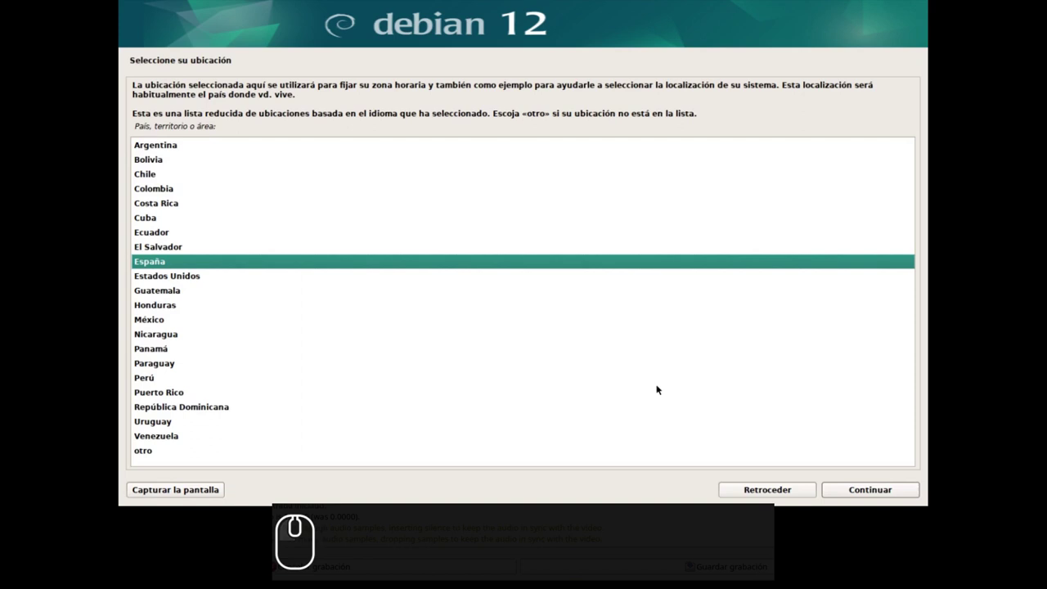
{"action": "left_click", "coordinate": [178, 192]}
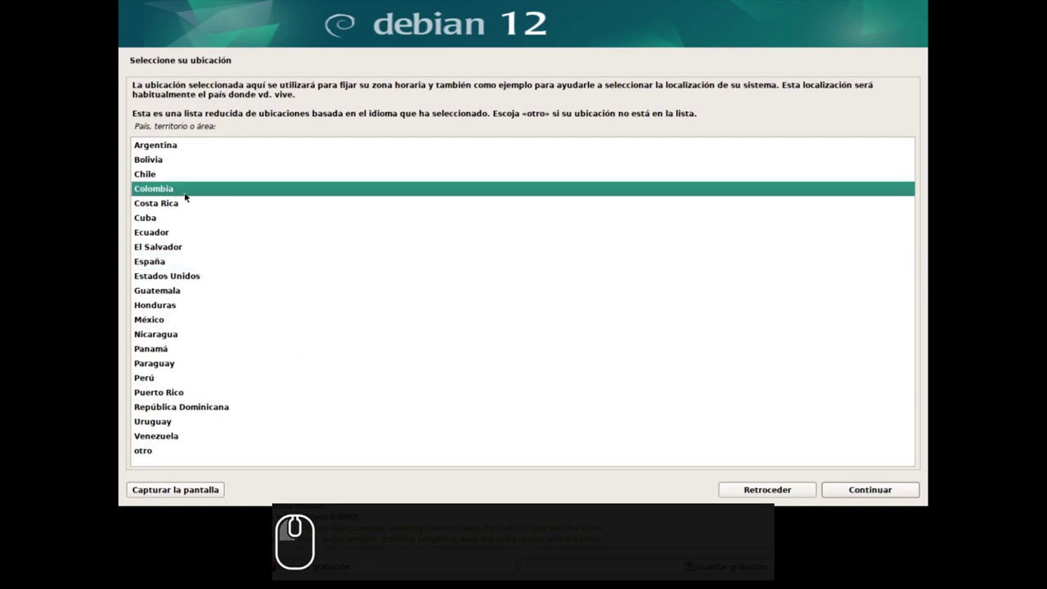
{"action": "left_click", "coordinate": [851, 487]}
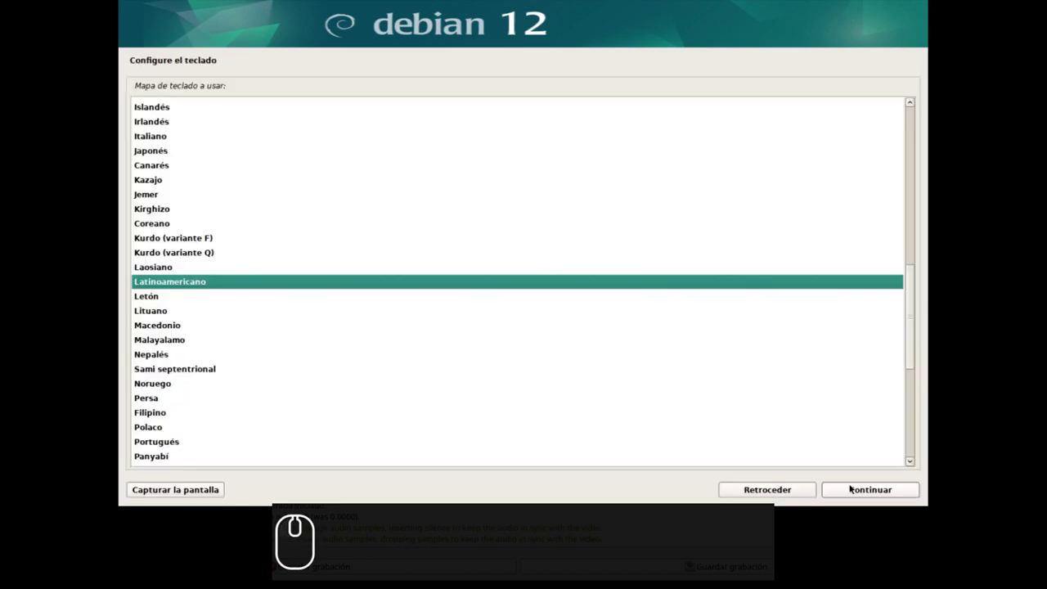
{"action": "scroll", "scroll_direction": "down", "scroll_amount": 3}
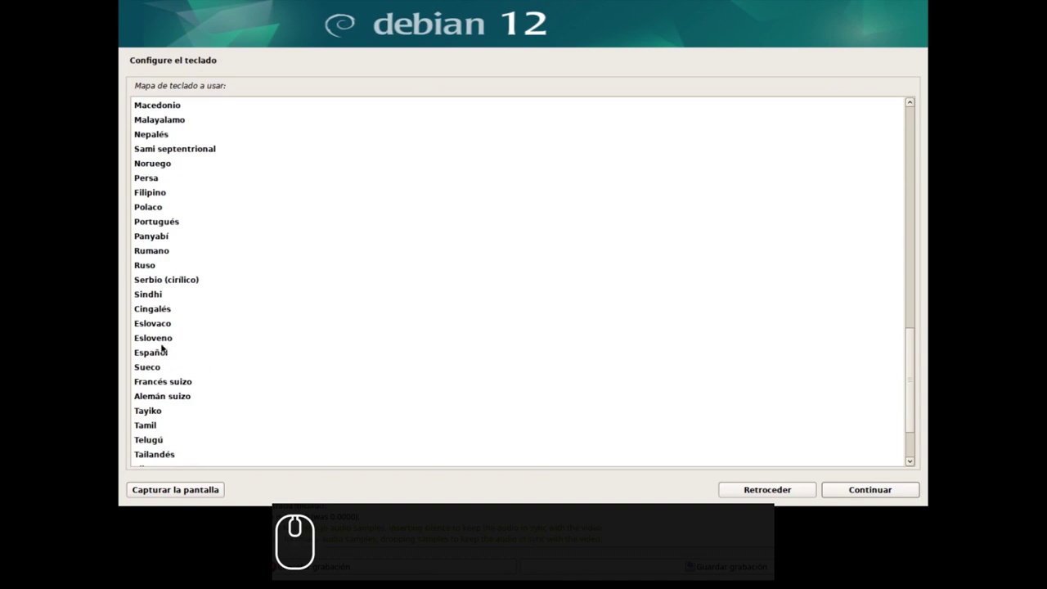
{"action": "left_click", "coordinate": [160, 355]}
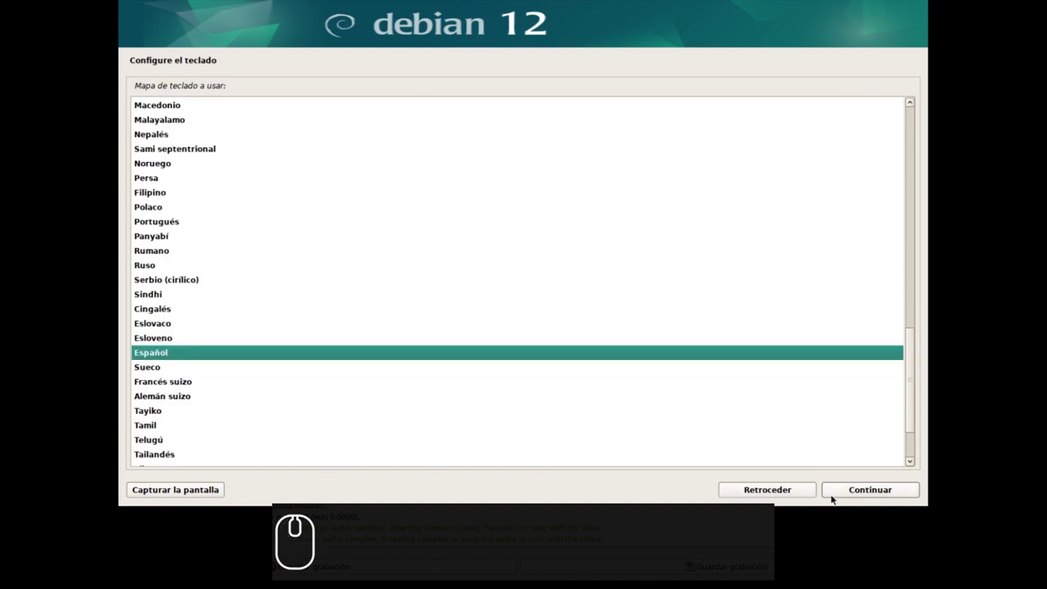
{"action": "left_click", "coordinate": [838, 491]}
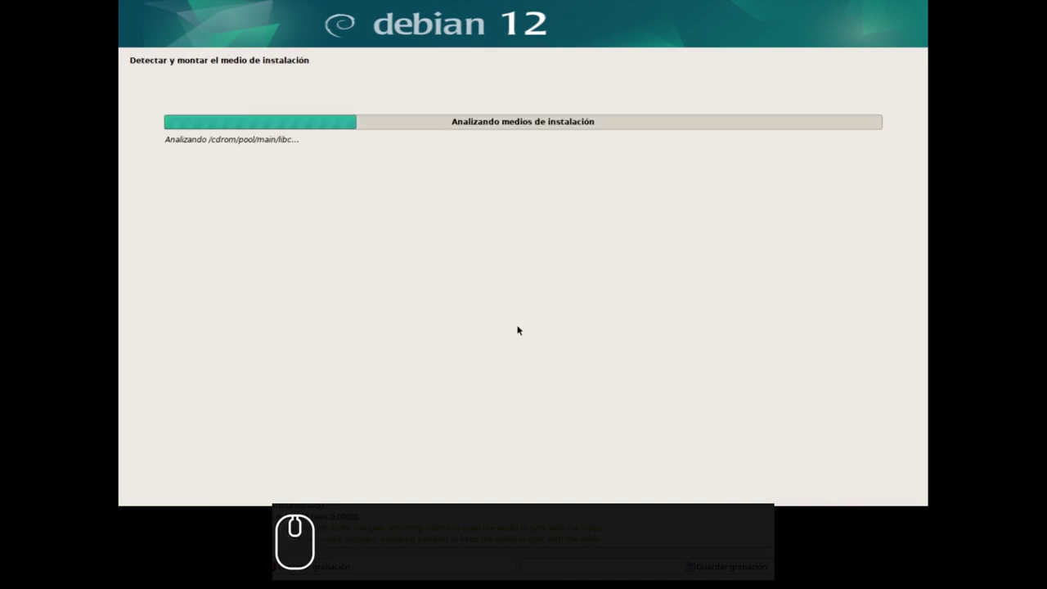
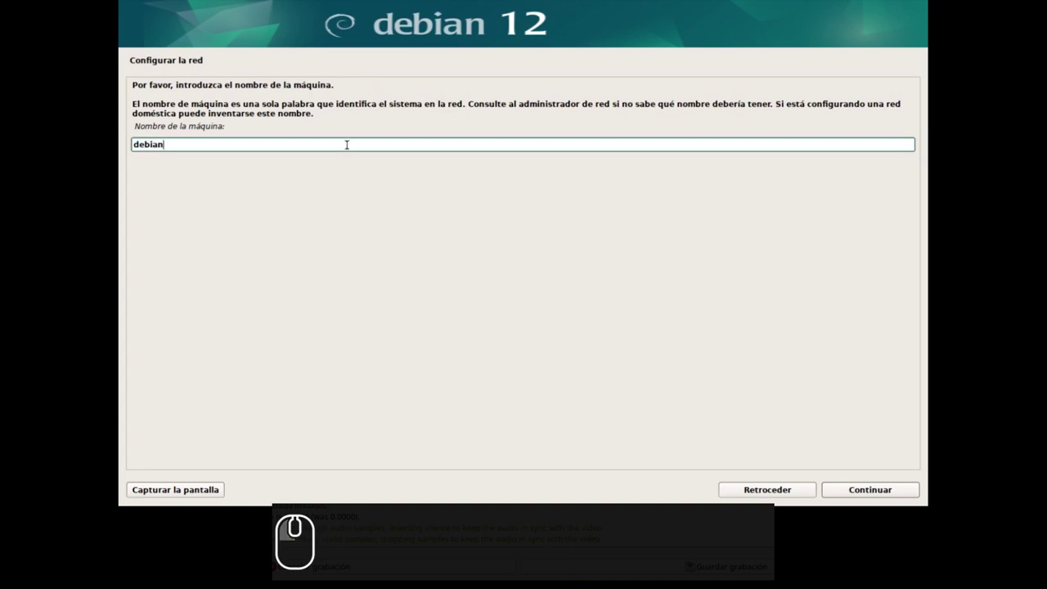
Set hostname debian-lxqt and domain local.host, leaving the root password blank
{"action": "type", "text": "-l"}
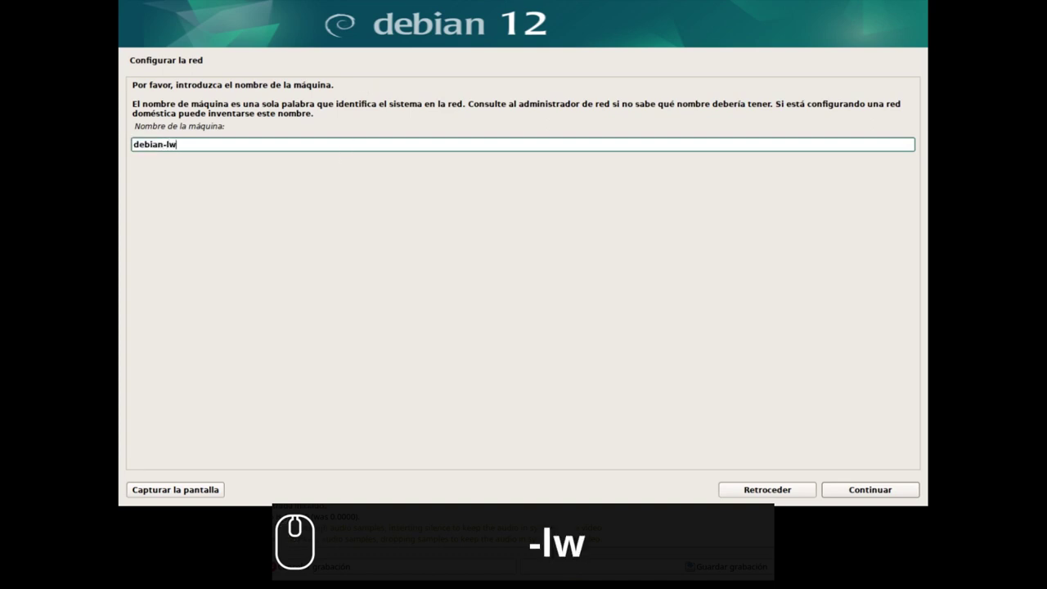
{"action": "type", "text": "xqt"}
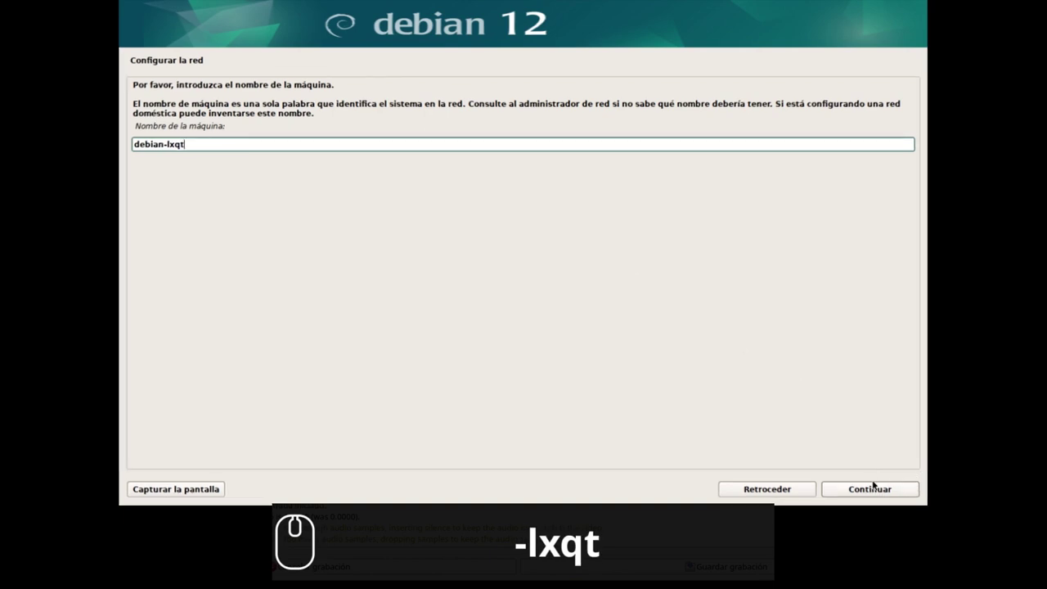
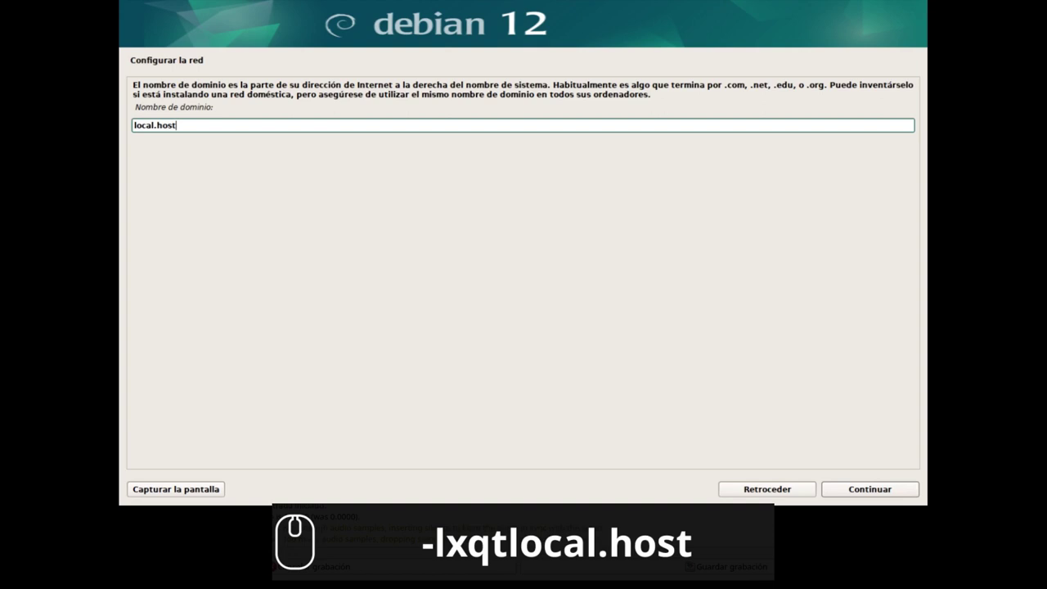
{"action": "left_click", "coordinate": [851, 489]}
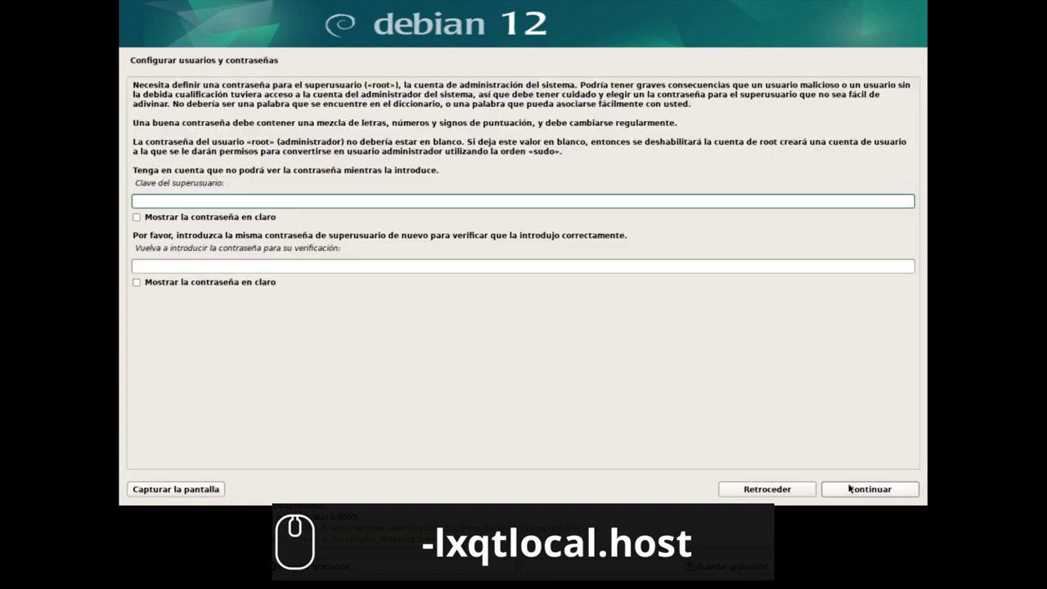
{"action": "left_click", "coordinate": [850, 487]}
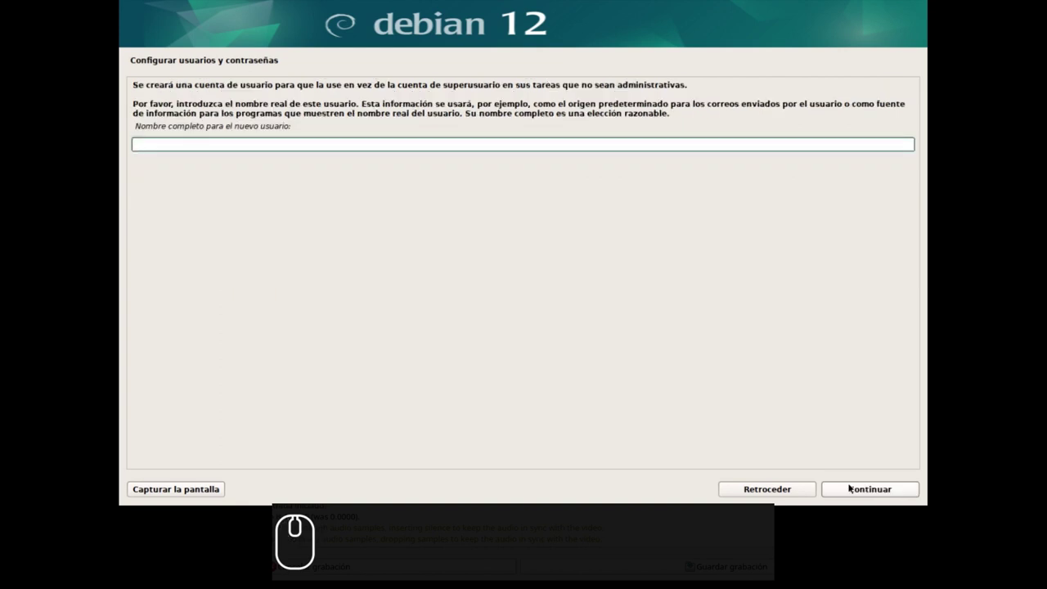
Create user tux with its password confirmed
{"action": "type", "text": "tux"}
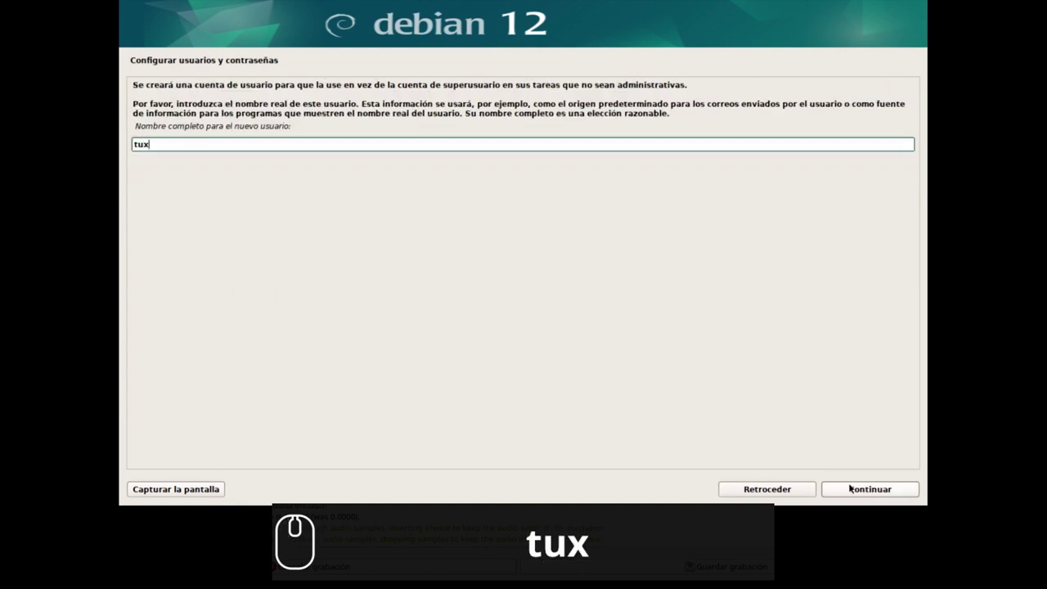
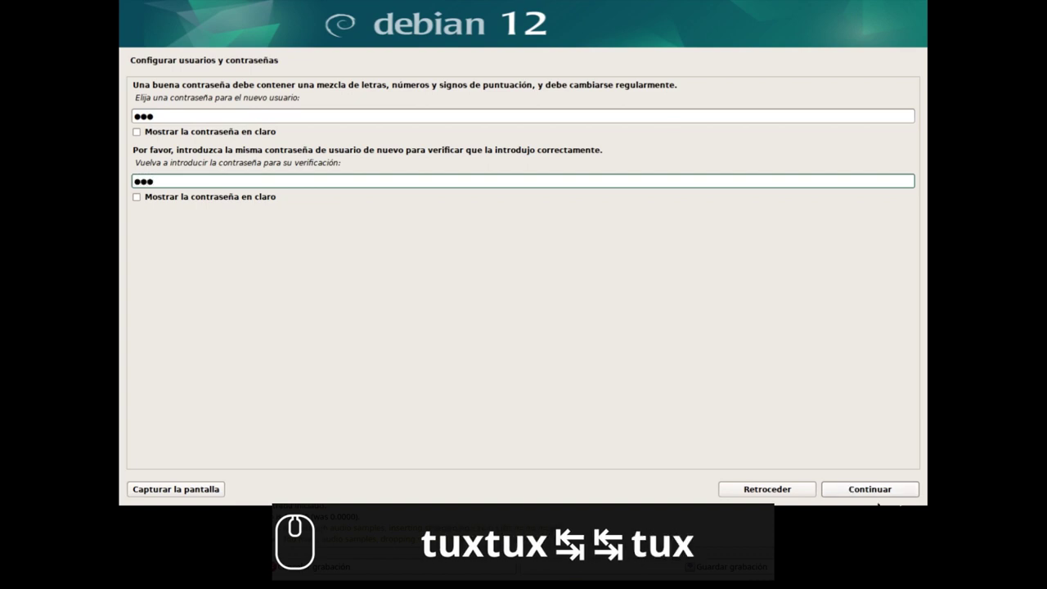
{"action": "left_click", "coordinate": [870, 494]}
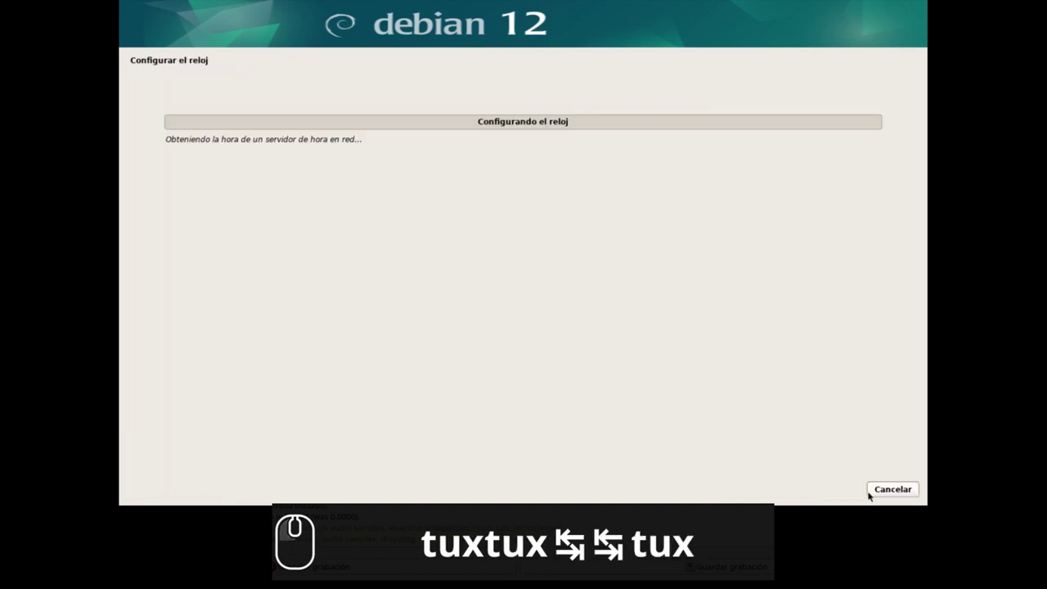
Guided-partition the whole 21.5 GB vda disk into one partition and agree to write changes
{"action": "type", "text": "xtux ⇆ ⇆ tu"}
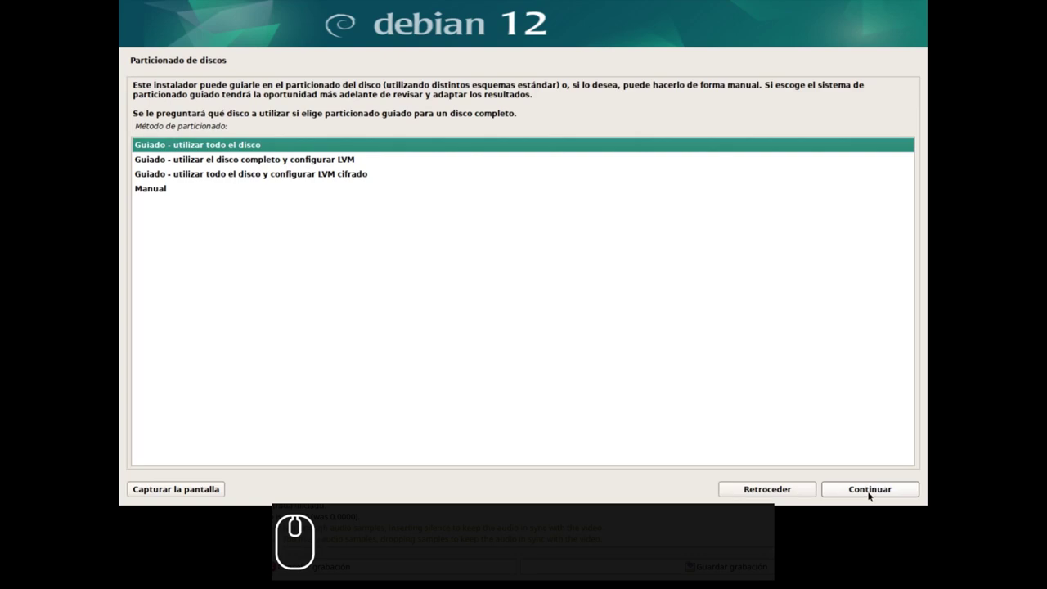
{"action": "left_click", "coordinate": [870, 494]}
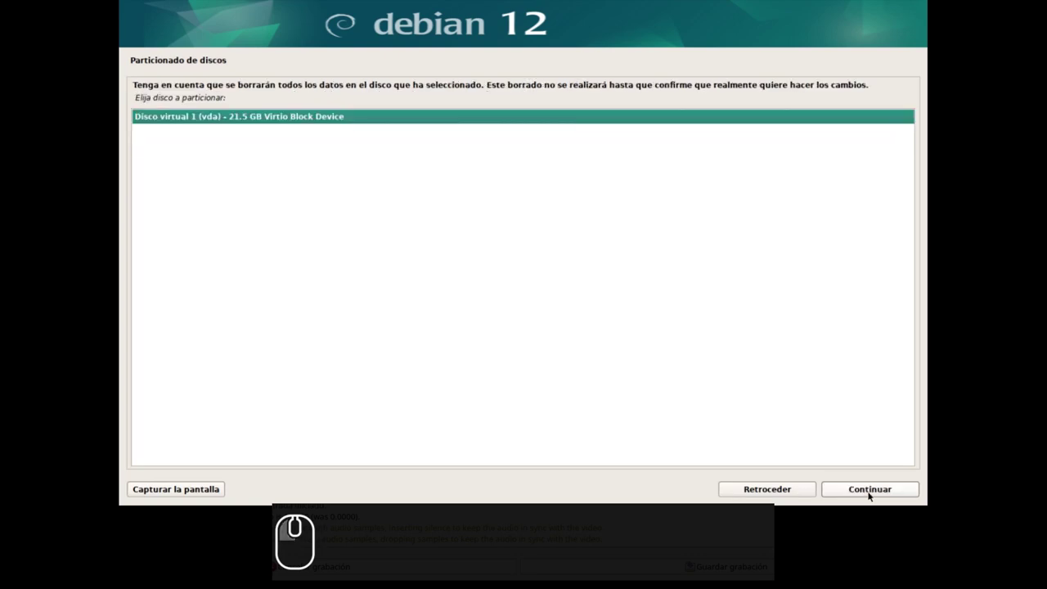
{"action": "left_click", "coordinate": [871, 495]}
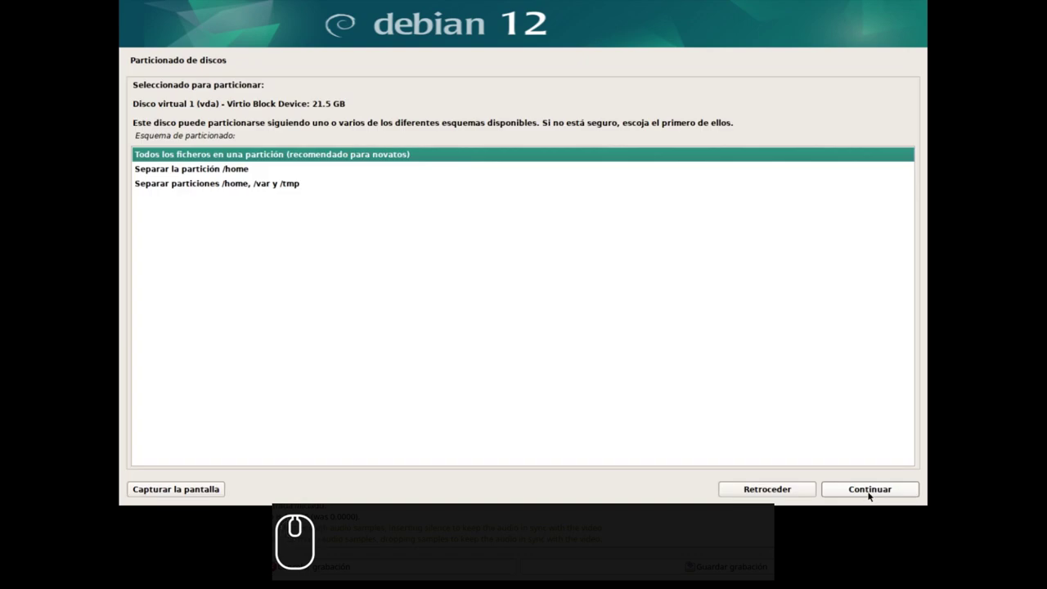
{"action": "left_click", "coordinate": [871, 495]}
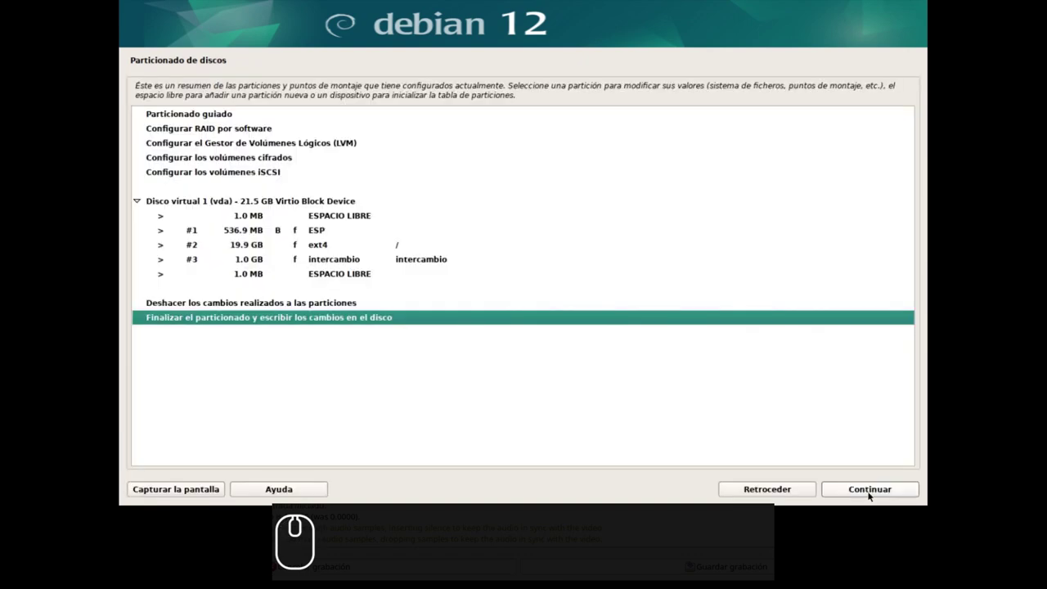
{"action": "left_click", "coordinate": [871, 495]}
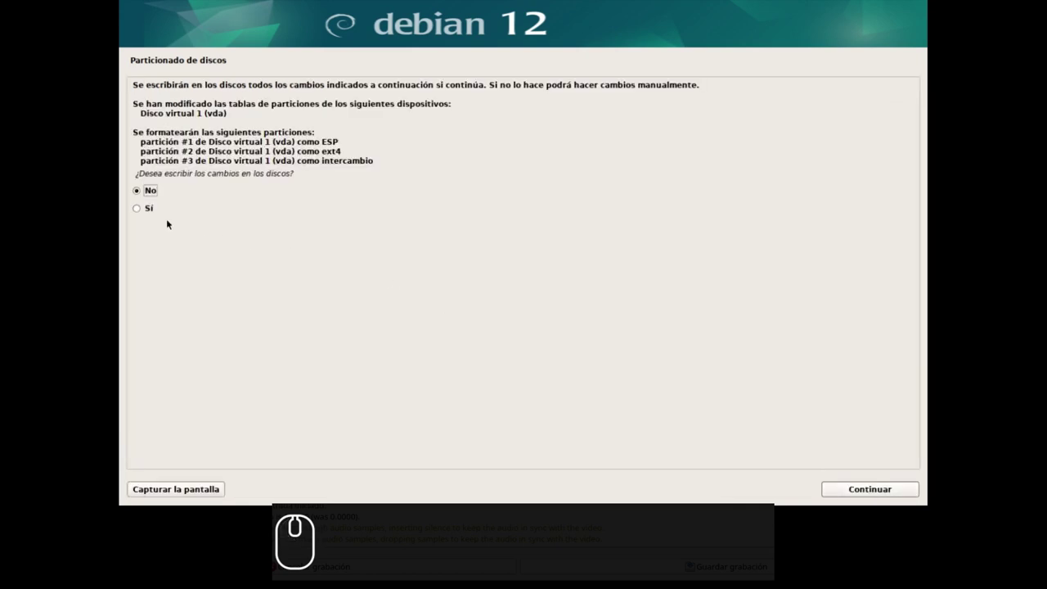
{"action": "left_click", "coordinate": [151, 208]}
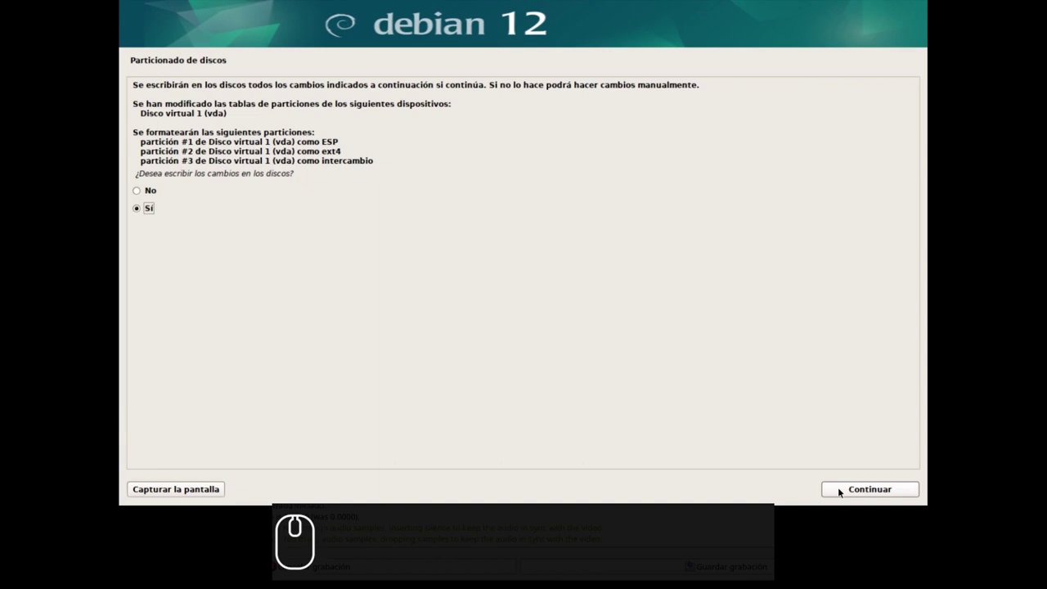
Skip extra media, pick a mirror country and server, no proxy, and opt in to popularity-contest
{"action": "left_click", "coordinate": [840, 491]}
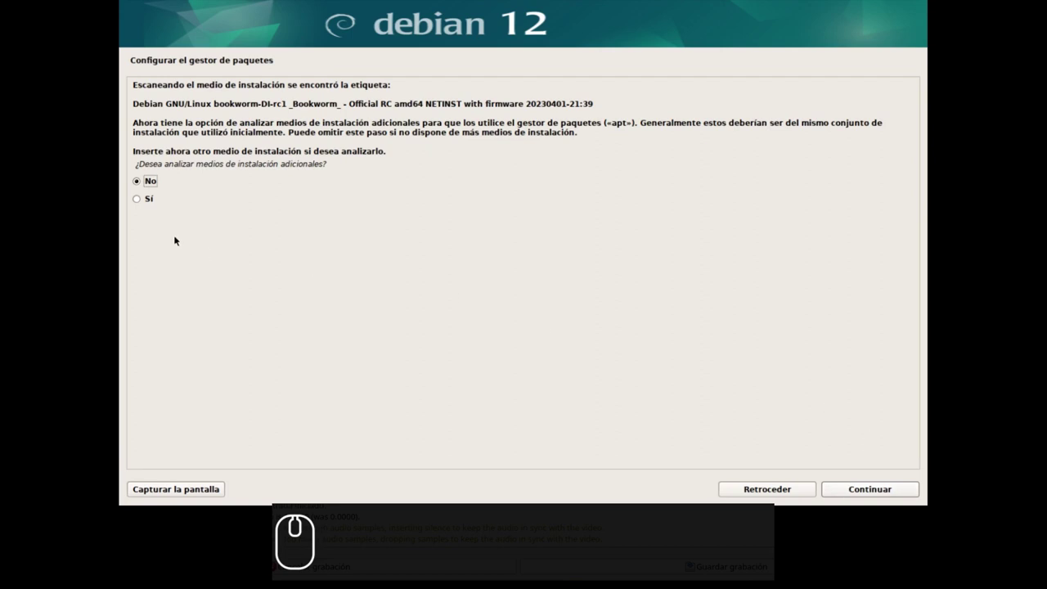
{"action": "left_click", "coordinate": [856, 503]}
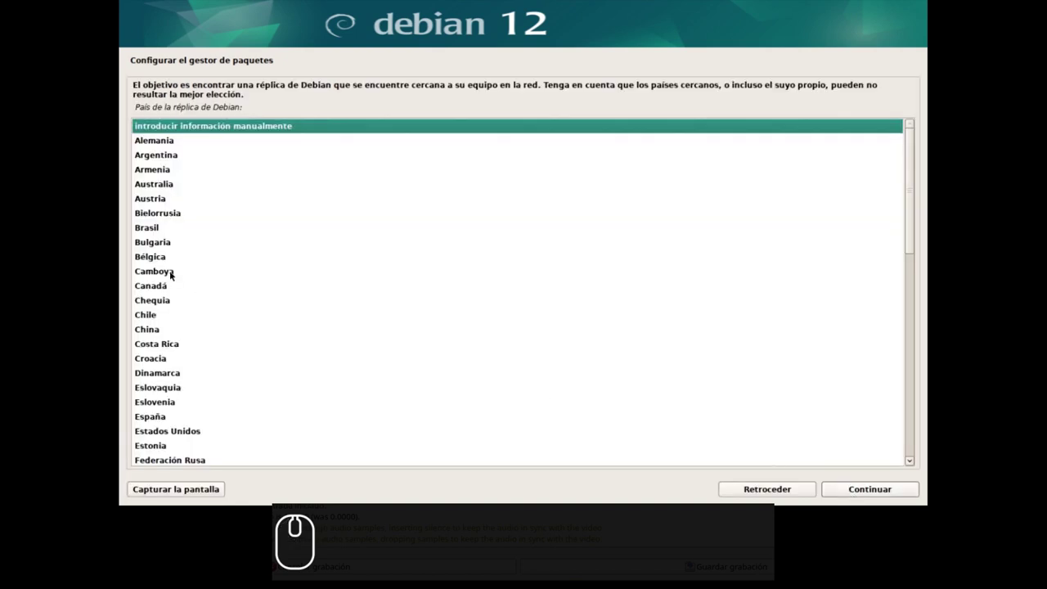
{"action": "scroll", "scroll_direction": "down", "scroll_amount": 3}
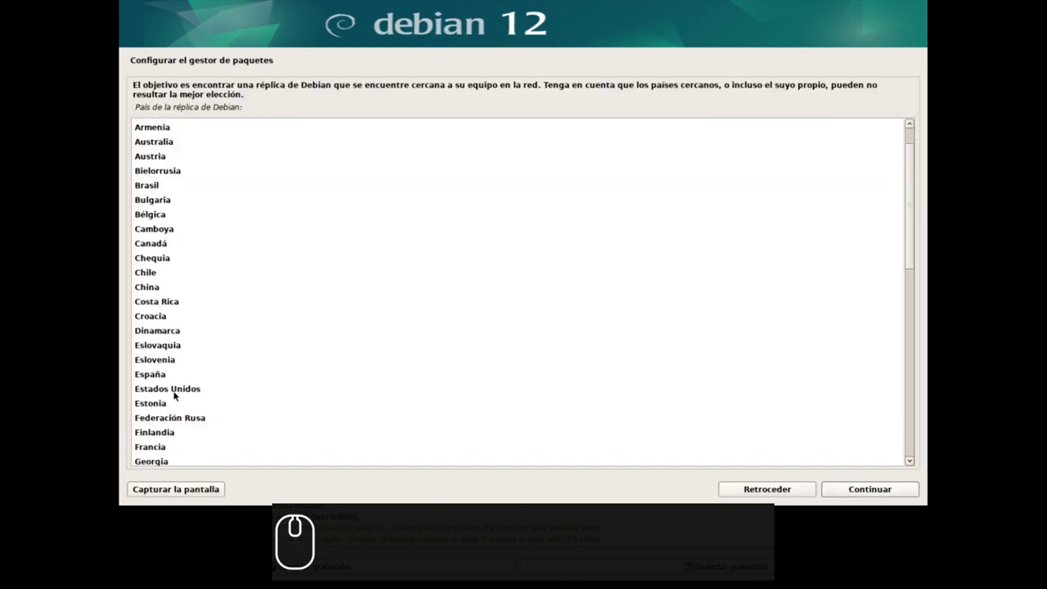
{"action": "left_click", "coordinate": [175, 395]}
{"action": "left_click", "coordinate": [834, 488]}
{"action": "left_click", "coordinate": [835, 489]}
{"action": "left_click", "coordinate": [835, 489]}
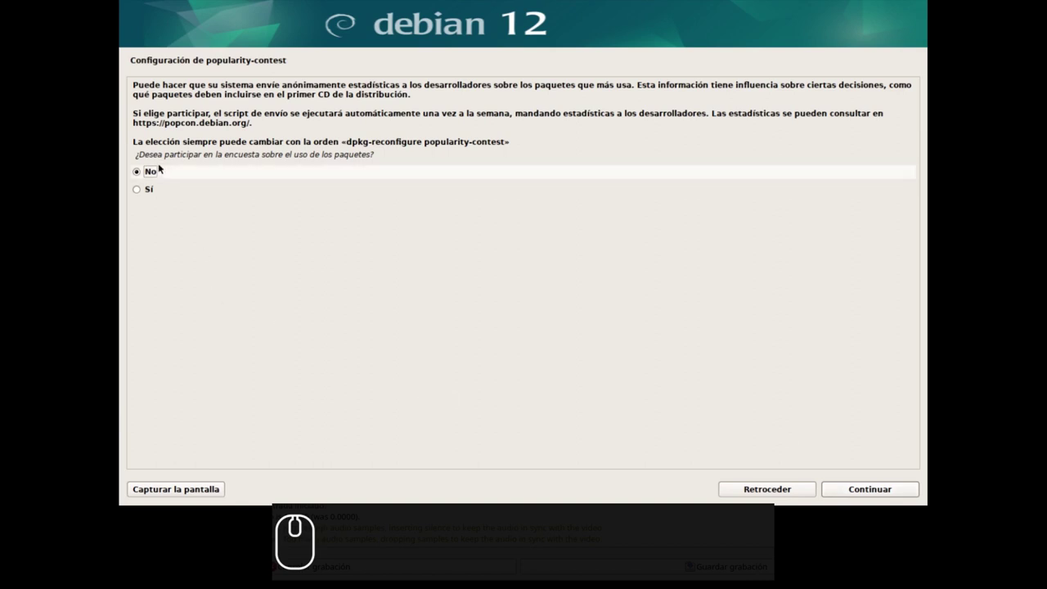
{"action": "left_click", "coordinate": [137, 189]}
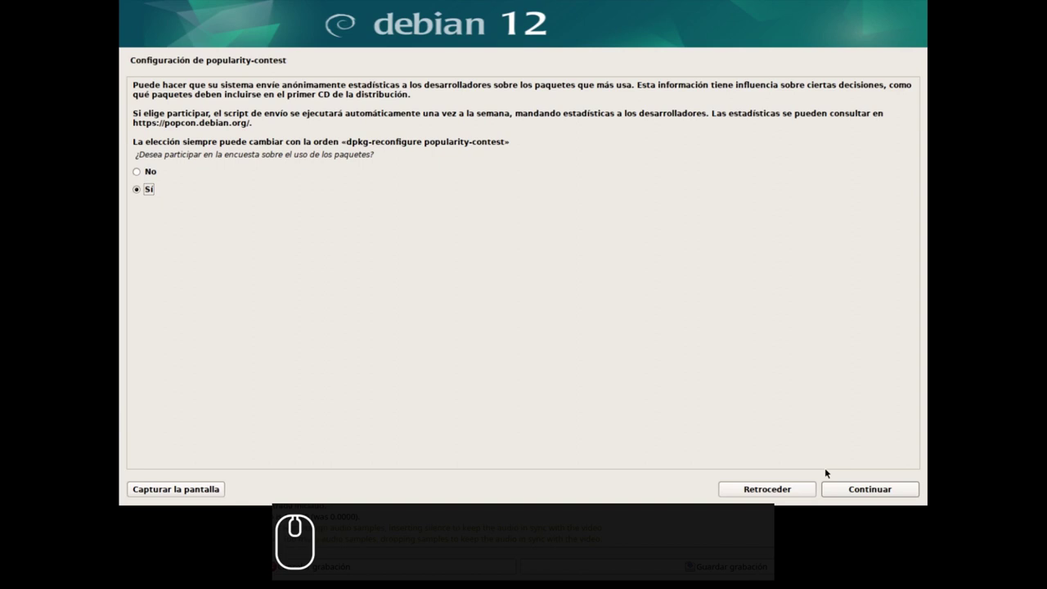
In software selection, uncheck GNOME and check the LXQt desktop
{"action": "left_click", "coordinate": [847, 503]}
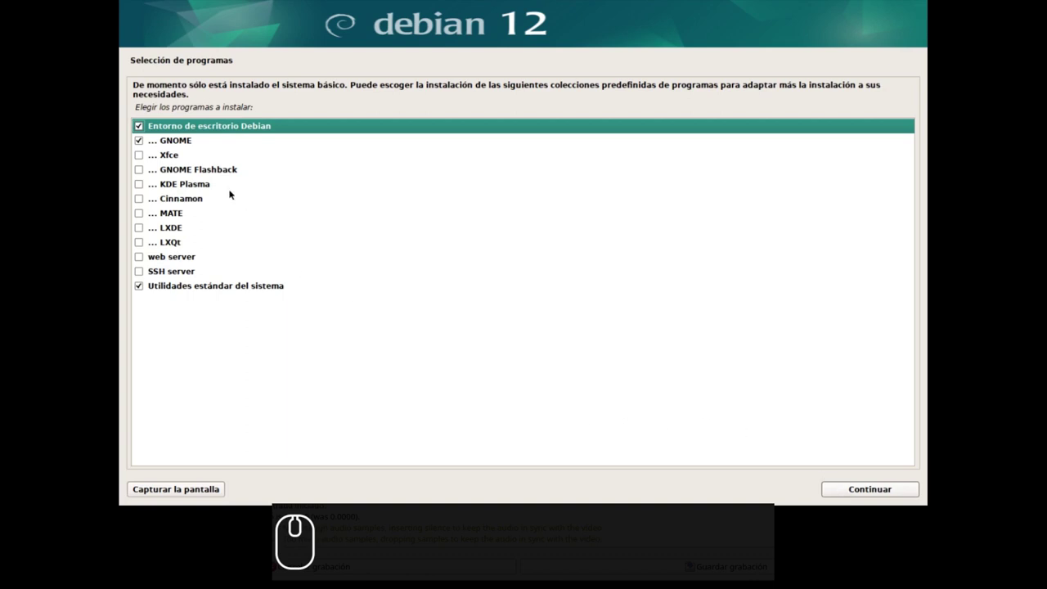
{"action": "left_click", "coordinate": [140, 144]}
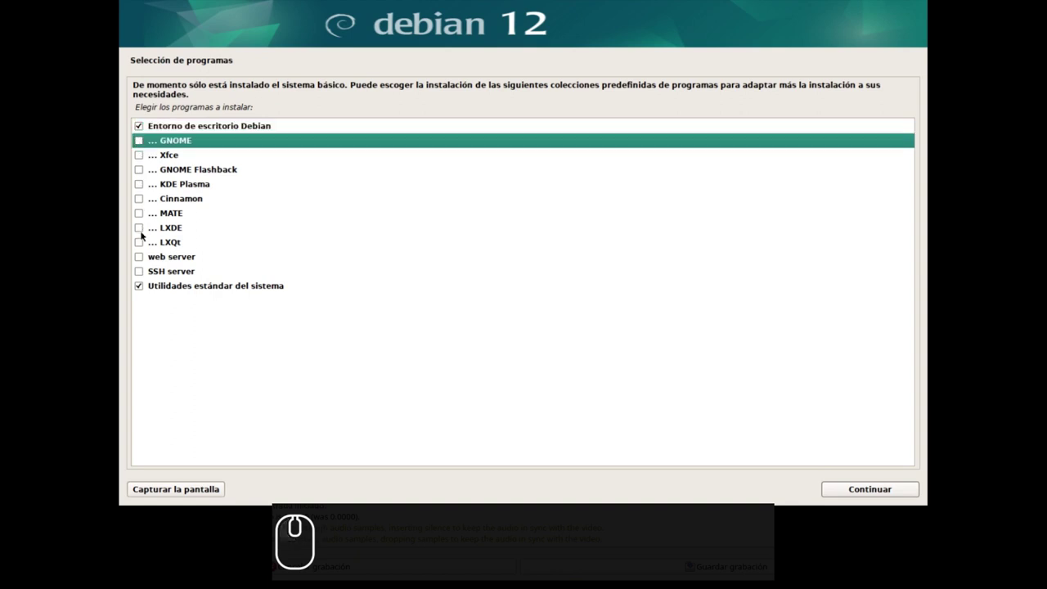
{"action": "left_click", "coordinate": [141, 243]}
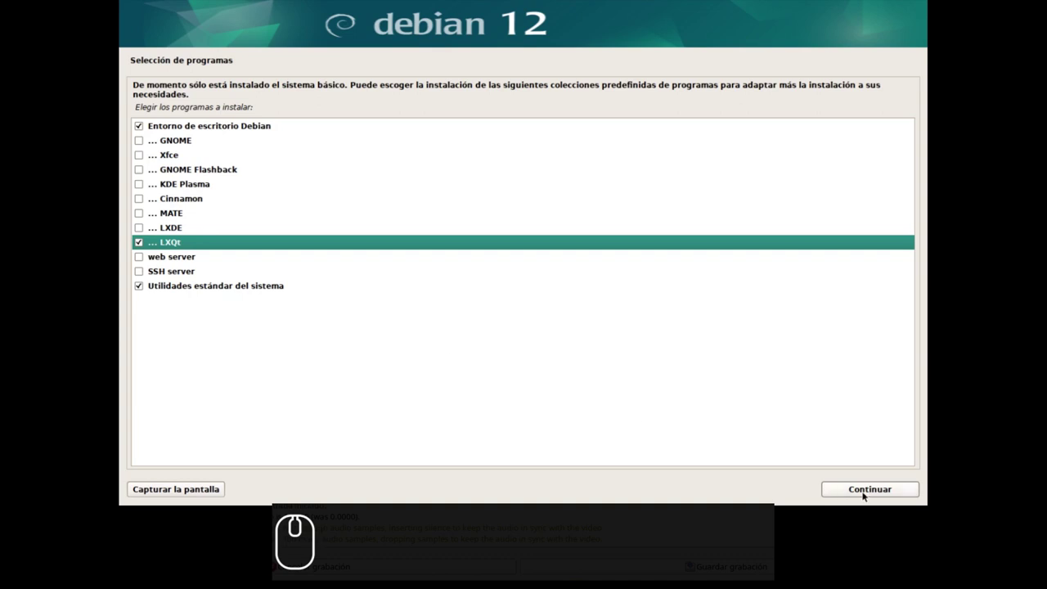
Finish installing the selected software and reboot into the new Debian system from 'Instalación completada'
{"action": "left_click", "coordinate": [865, 495]}
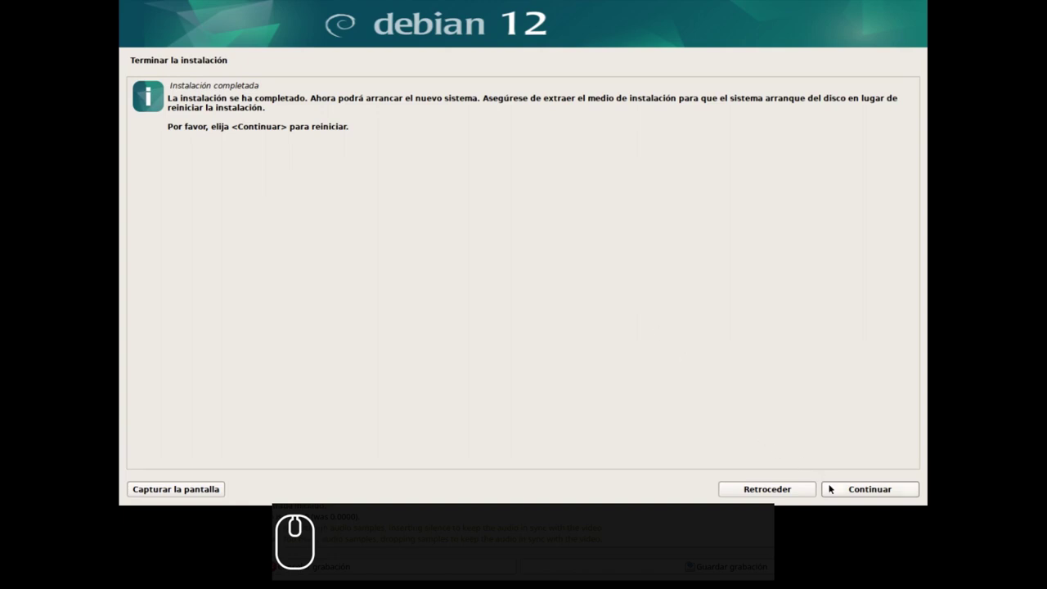
{"action": "left_click", "coordinate": [304, 133]}
Boot Debian from GRUB and log in as tux on the graphical login screen
{"action": "left_click", "coordinate": [835, 491]}
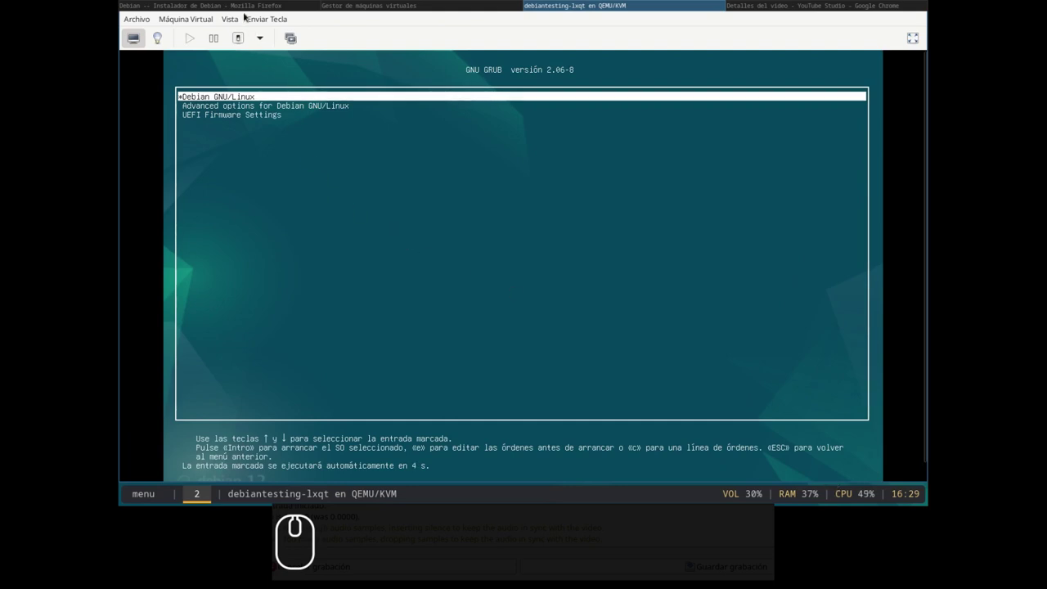
{"action": "left_click", "coordinate": [228, 22]}
{"action": "left_click", "coordinate": [250, 81]}
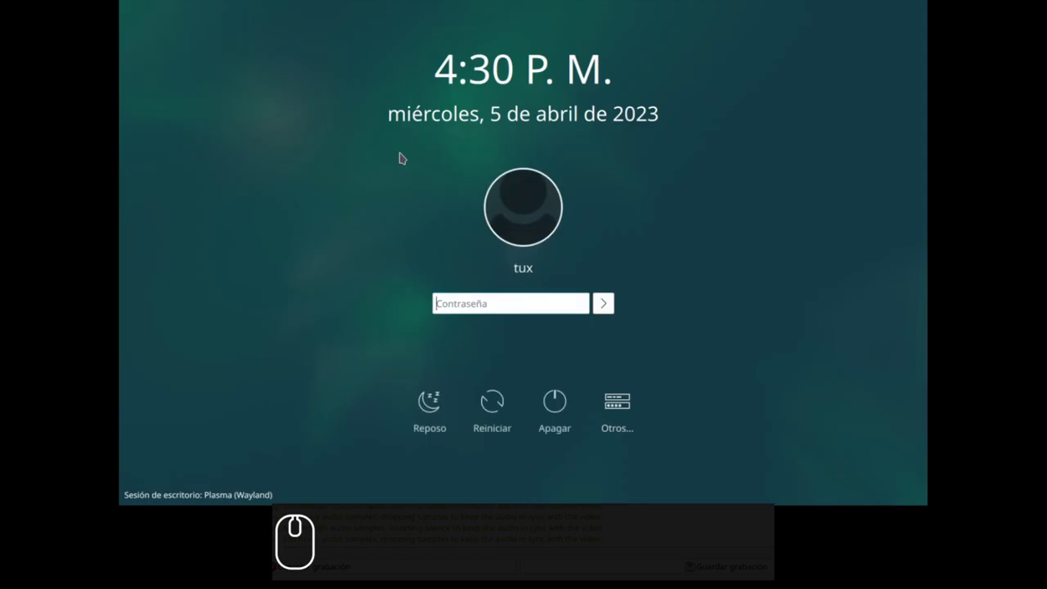
{"action": "type", "text": "tux"}
{"action": "key", "text": "Return"}
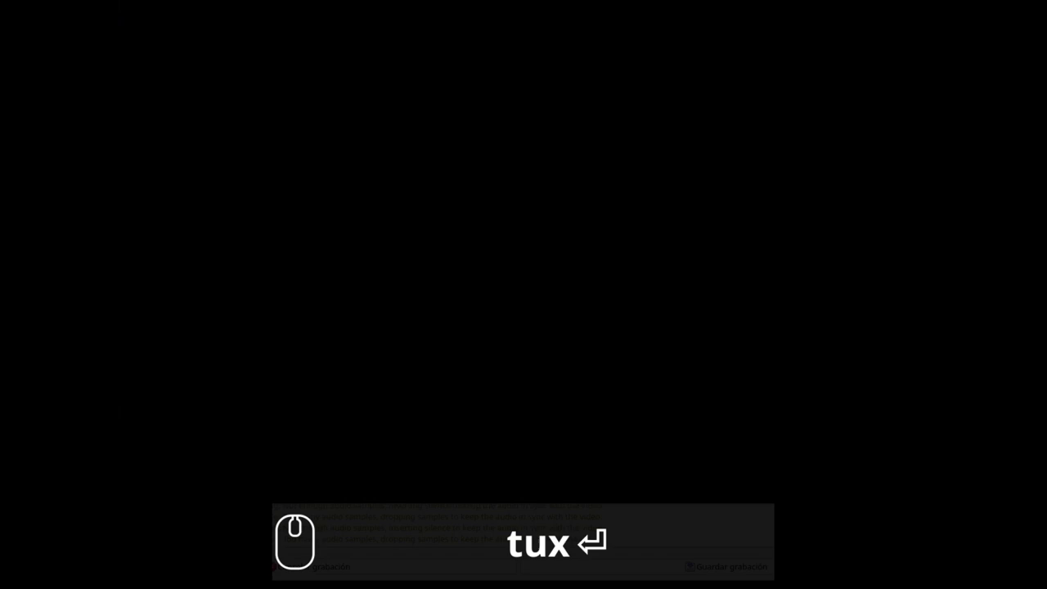
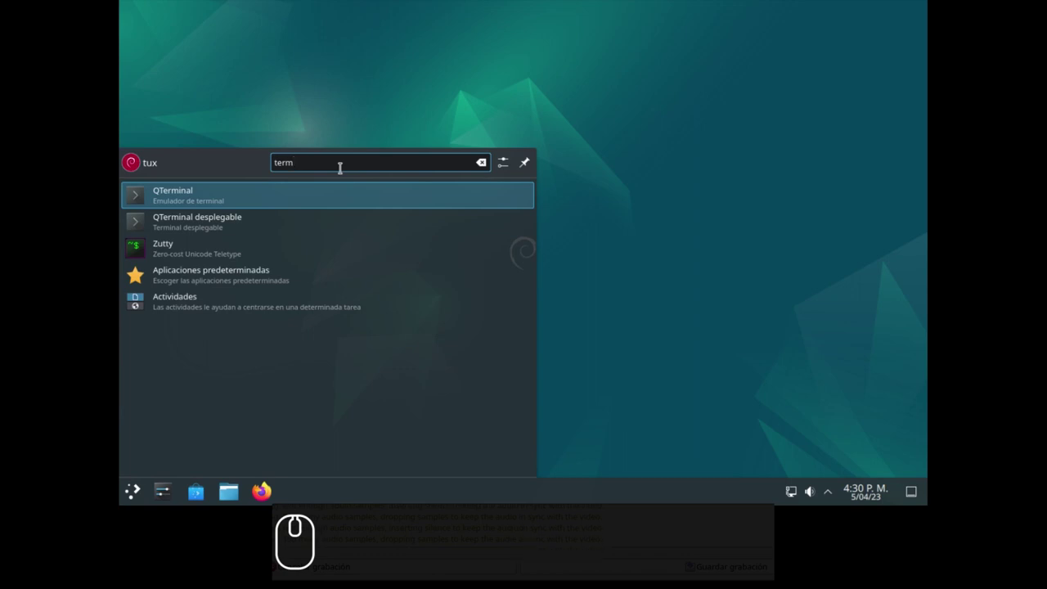
Launch QTerminal from the launcher search results
{"action": "key", "text": "Return"}
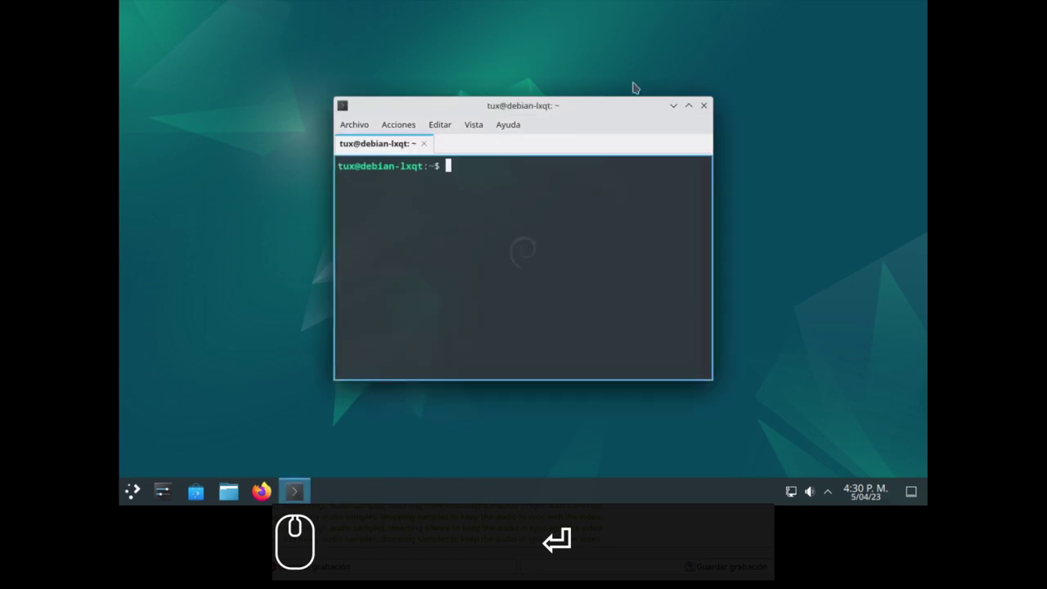
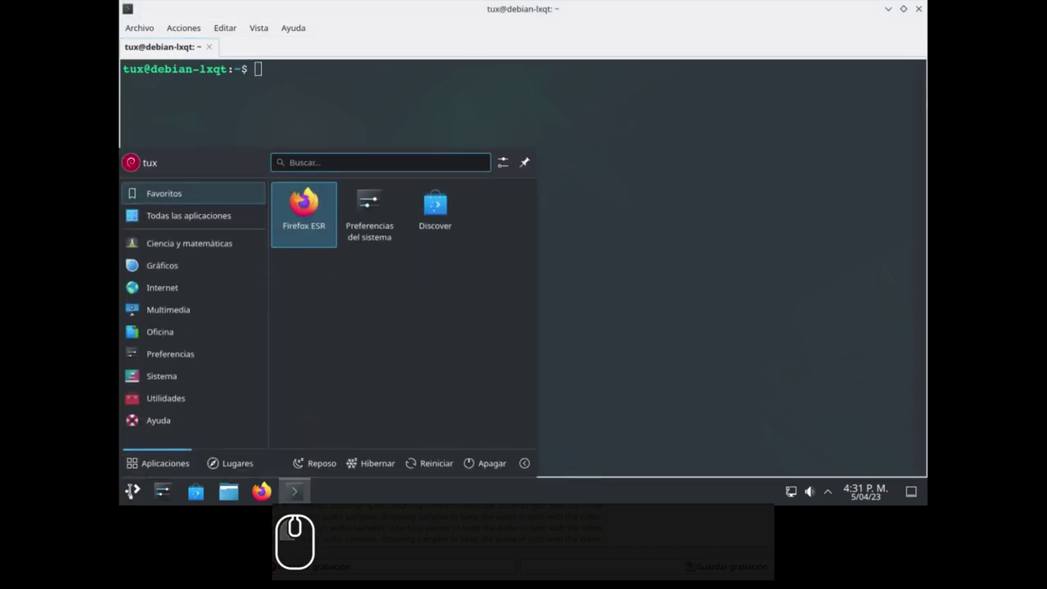
Browse the Sistema applications category in the launcher
{"action": "left_click", "coordinate": [183, 381]}
{"action": "scroll", "scroll_direction": "down", "scroll_amount": 3}
{"action": "scroll", "scroll_direction": "down", "scroll_amount": 3}
{"action": "scroll", "scroll_direction": "up", "scroll_amount": 3}
{"action": "scroll", "scroll_direction": "up", "scroll_amount": 3}
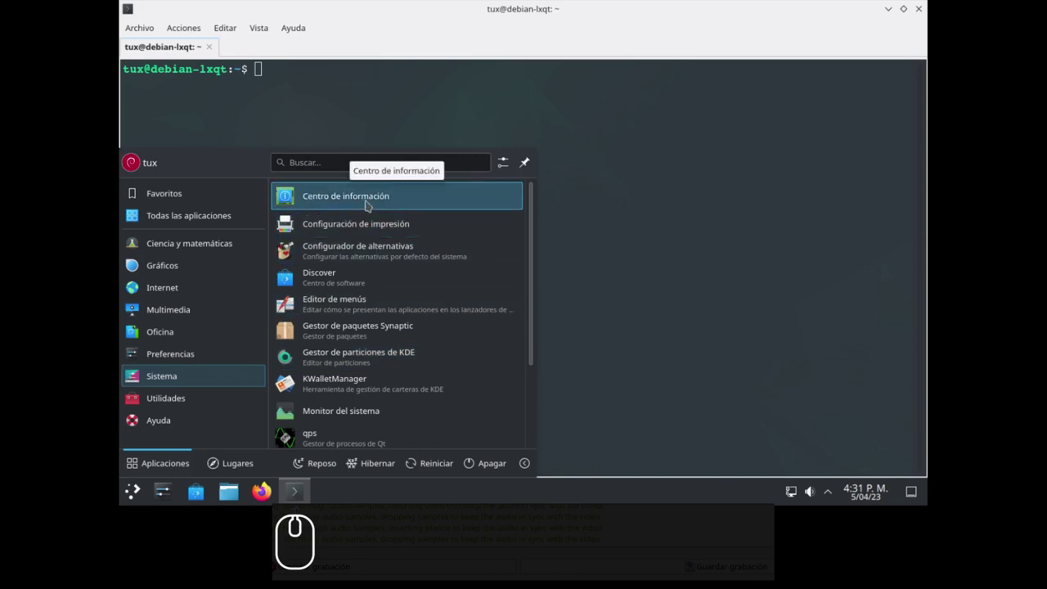
Review About this System: Debian GNU/Linux 12, Plasma 5.27.2 on QEMU hardware
{"action": "left_click", "coordinate": [371, 199]}
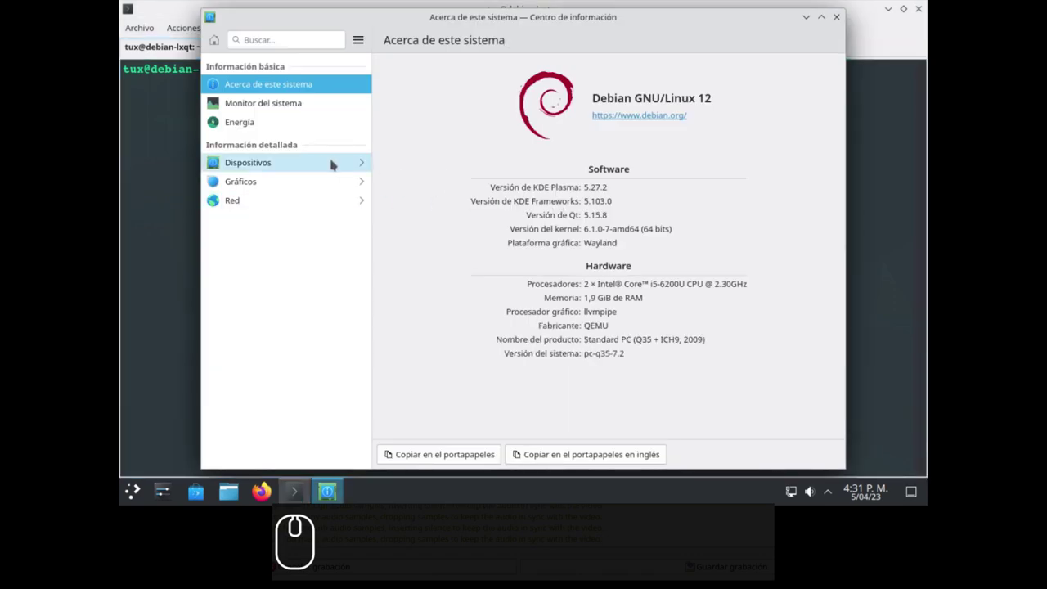
{"action": "scroll", "scroll_direction": "down", "scroll_amount": 3}
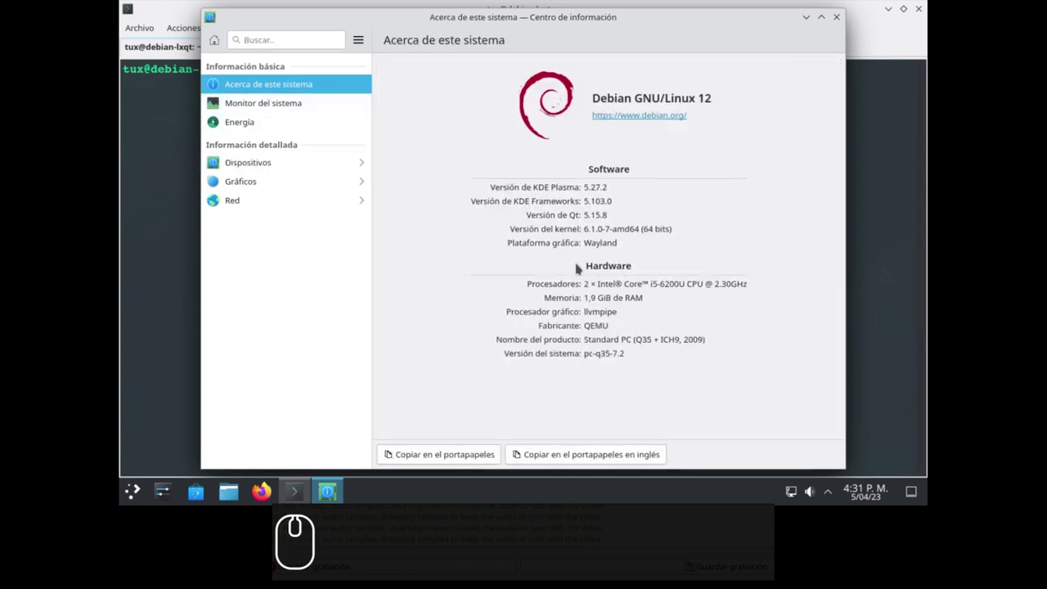
{"action": "scroll", "scroll_direction": "down", "scroll_amount": 3}
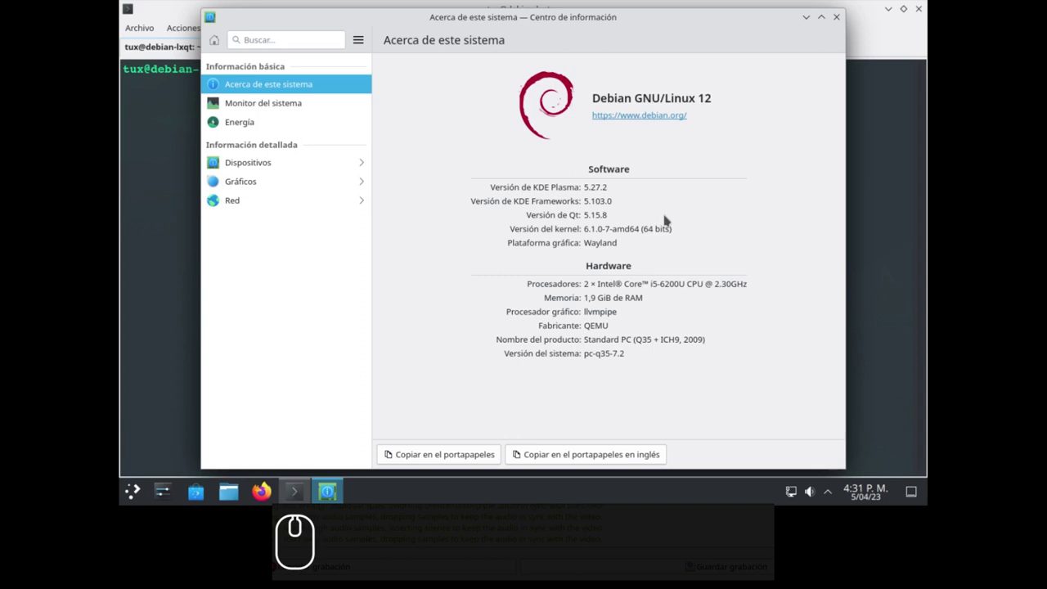
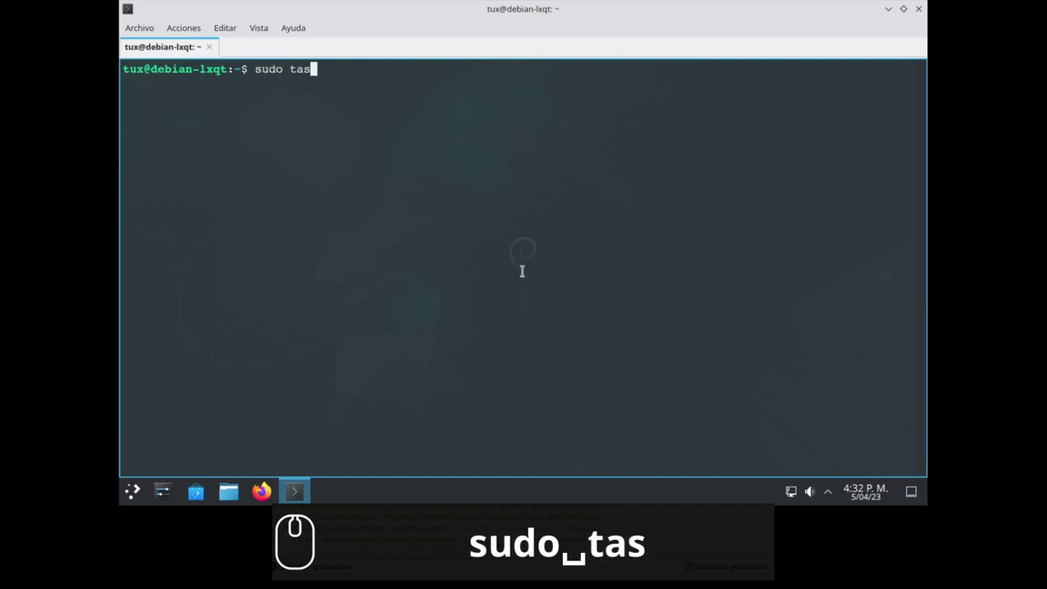
Run sudo tasksel and supply the password
{"action": "type", "text": "kse"}
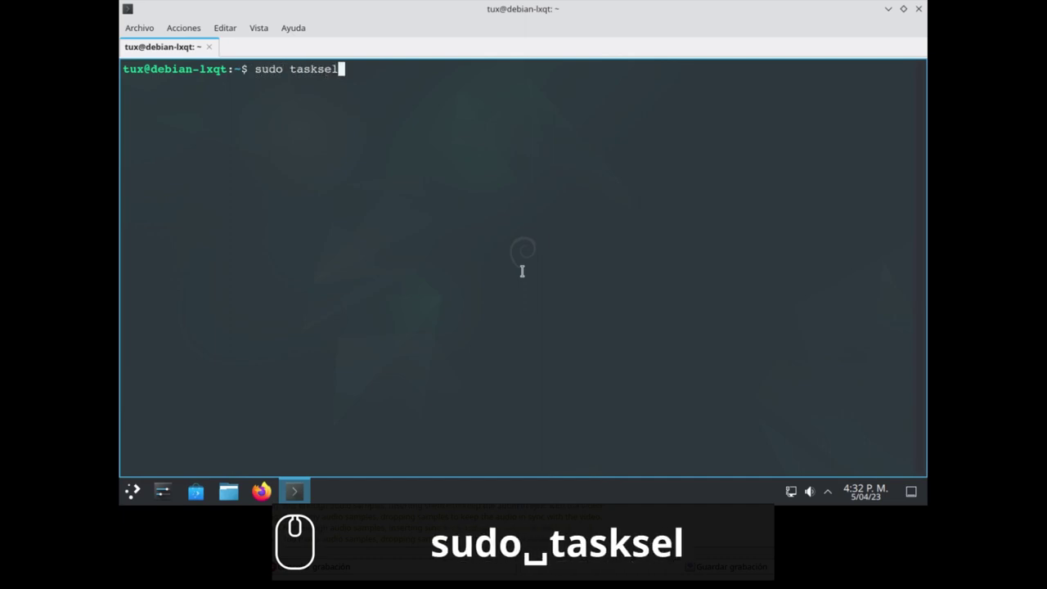
{"action": "type", "text": "l"}
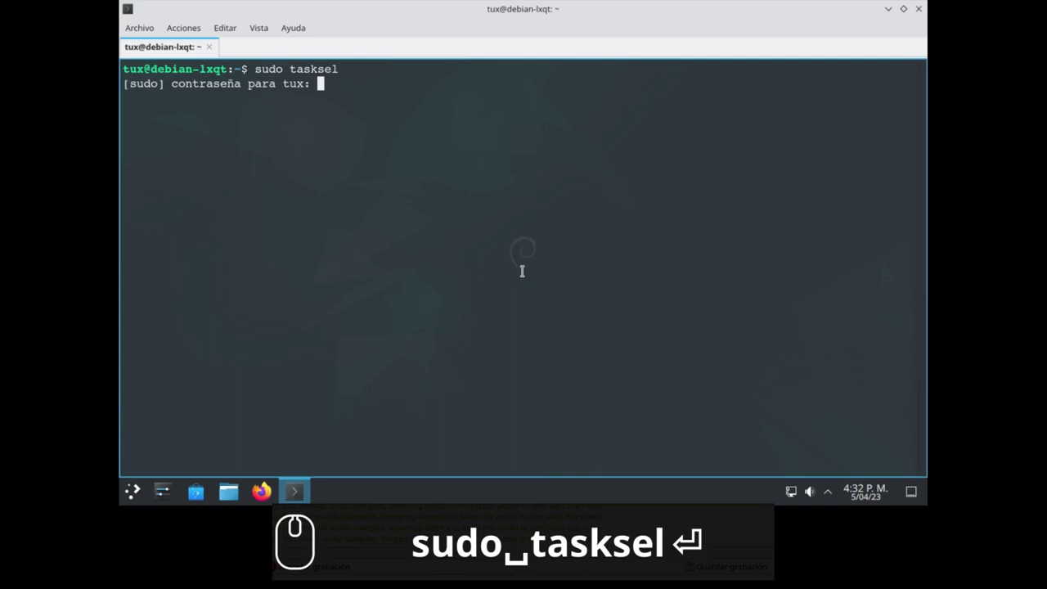
{"action": "key", "text": "Return"}
{"action": "type", "text": "t"}
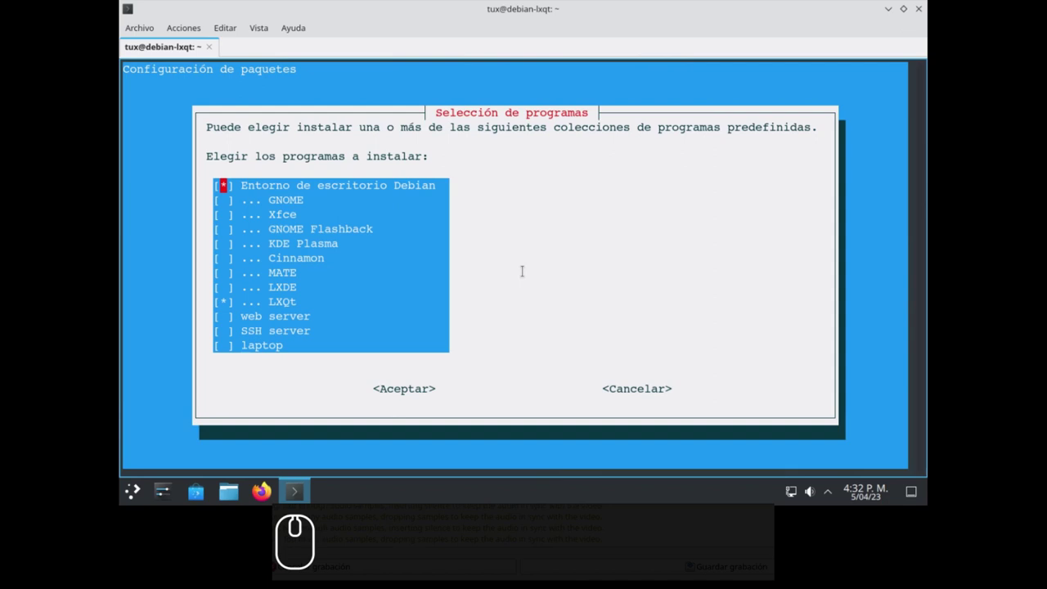
Step through the software collections to LXQt, then leave via Cancelar without installing
{"action": "key", "text": "Down"}
{"action": "key", "text": "Down"}
{"action": "key", "text": "Down"}
{"action": "key", "text": "Down"}
{"action": "key", "text": "Down"}
{"action": "key", "text": "Up"}
{"action": "key", "text": "Up"}
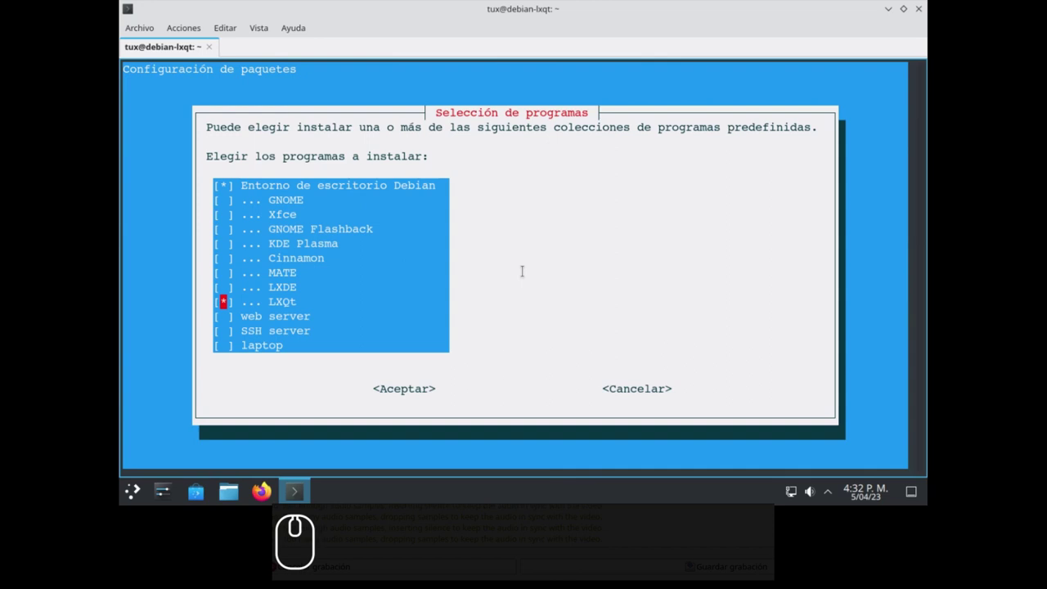
{"action": "key", "text": "Tab"}
{"action": "key", "text": "Tab"}
{"action": "key", "text": "Return"}
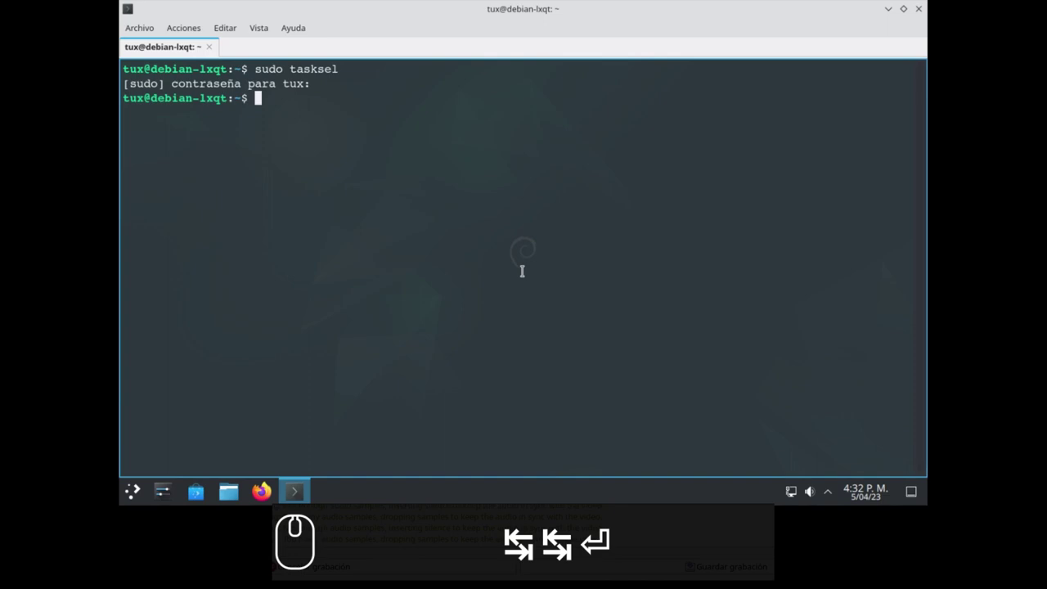
Install neofetch with sudo apt install, accepting its dependencies
{"action": "type", "text": "sudo apt in"}
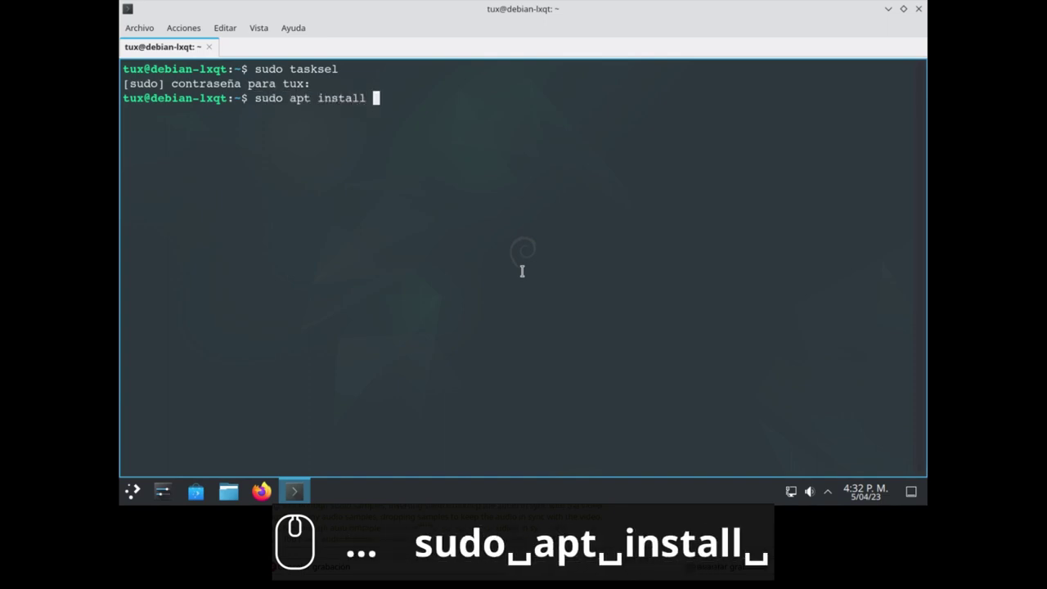
{"action": "type", "text": "stall neofe"}
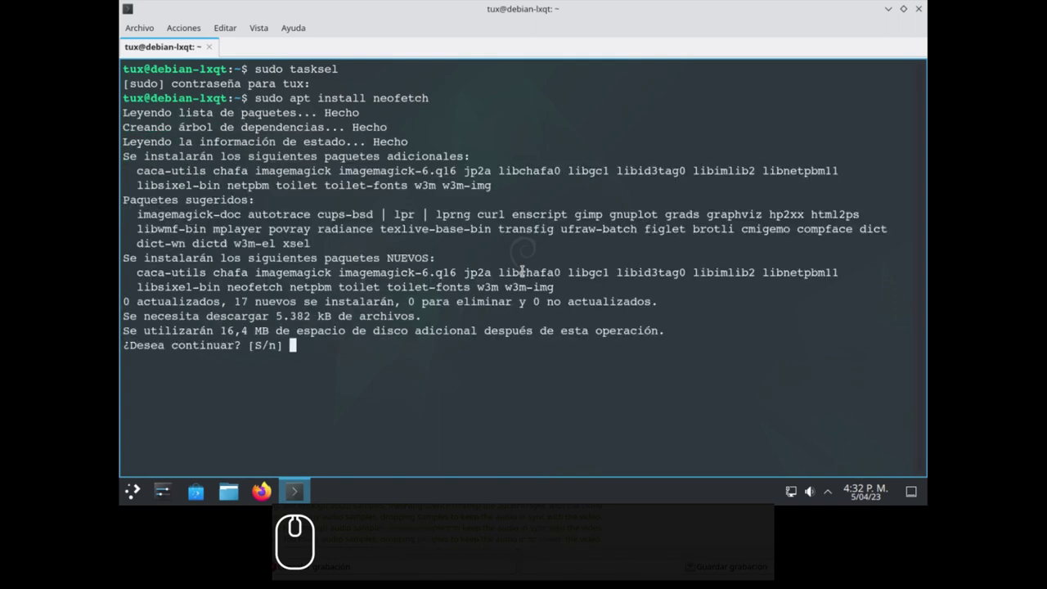
{"action": "key", "text": "Return"}
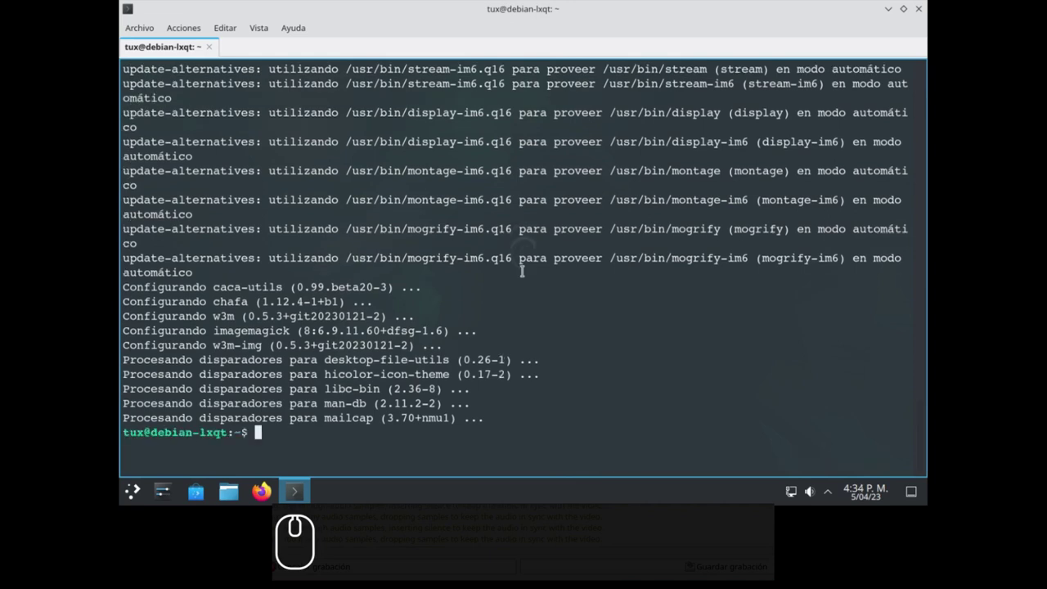
Clear the terminal and run neofetch to show the Debian 12 Plasma summary
{"action": "type", "text": "clear"}
{"action": "key", "text": "Return"}
{"action": "type", "text": "eof"}
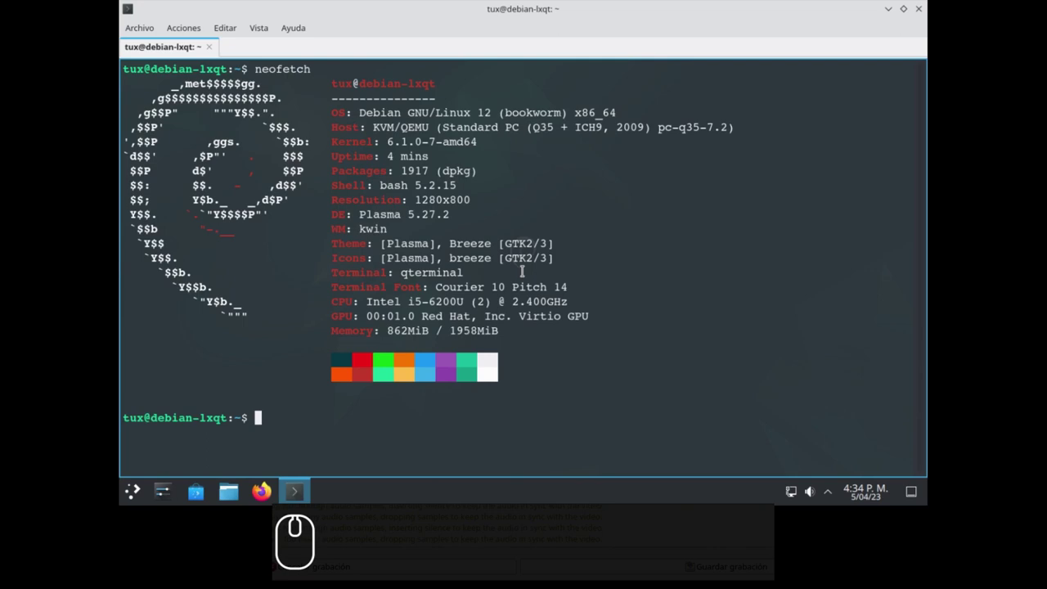
Exit the terminal session and confirm powering off the guest with Apagar
{"action": "type", "text": "exit"}
{"action": "key", "text": "Return"}
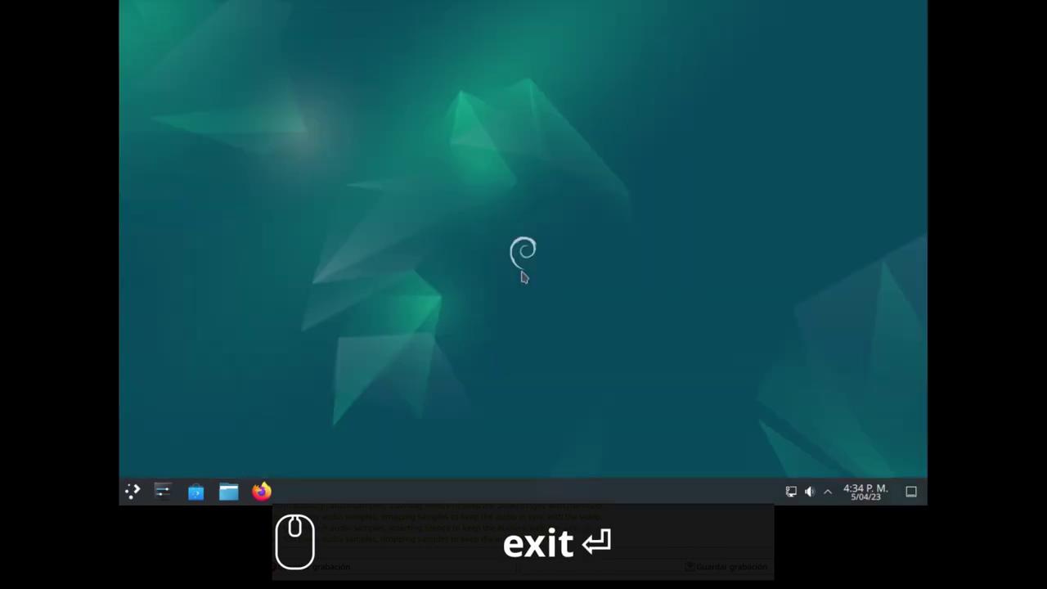
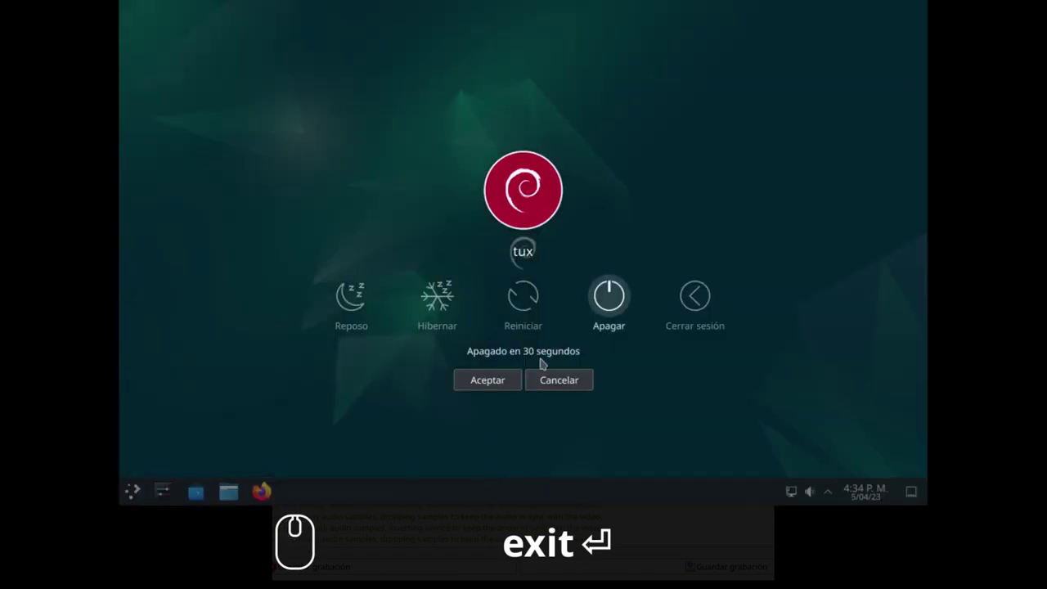
{"action": "left_click", "coordinate": [609, 296]}
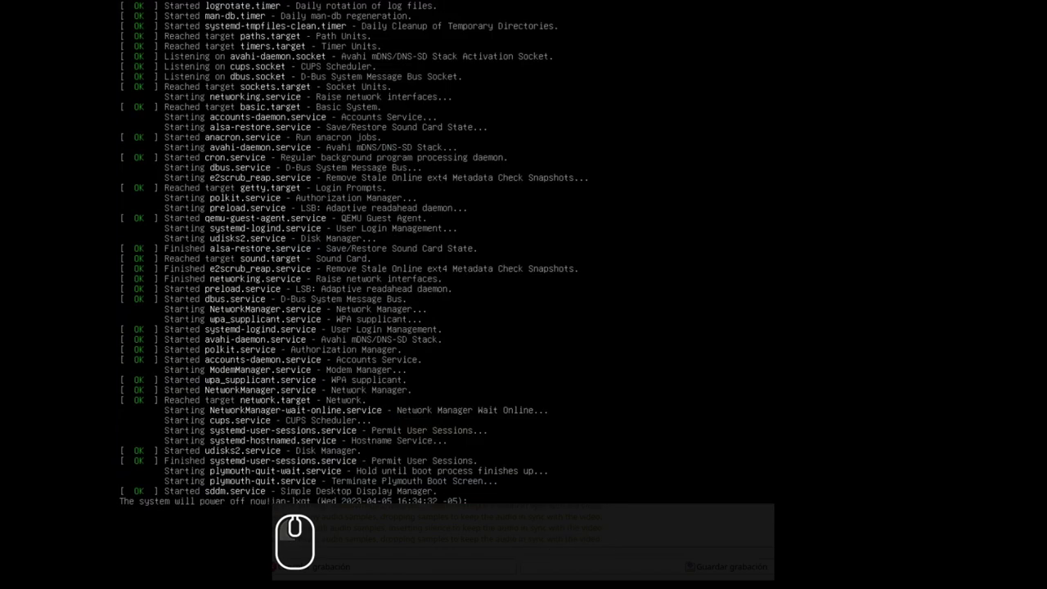